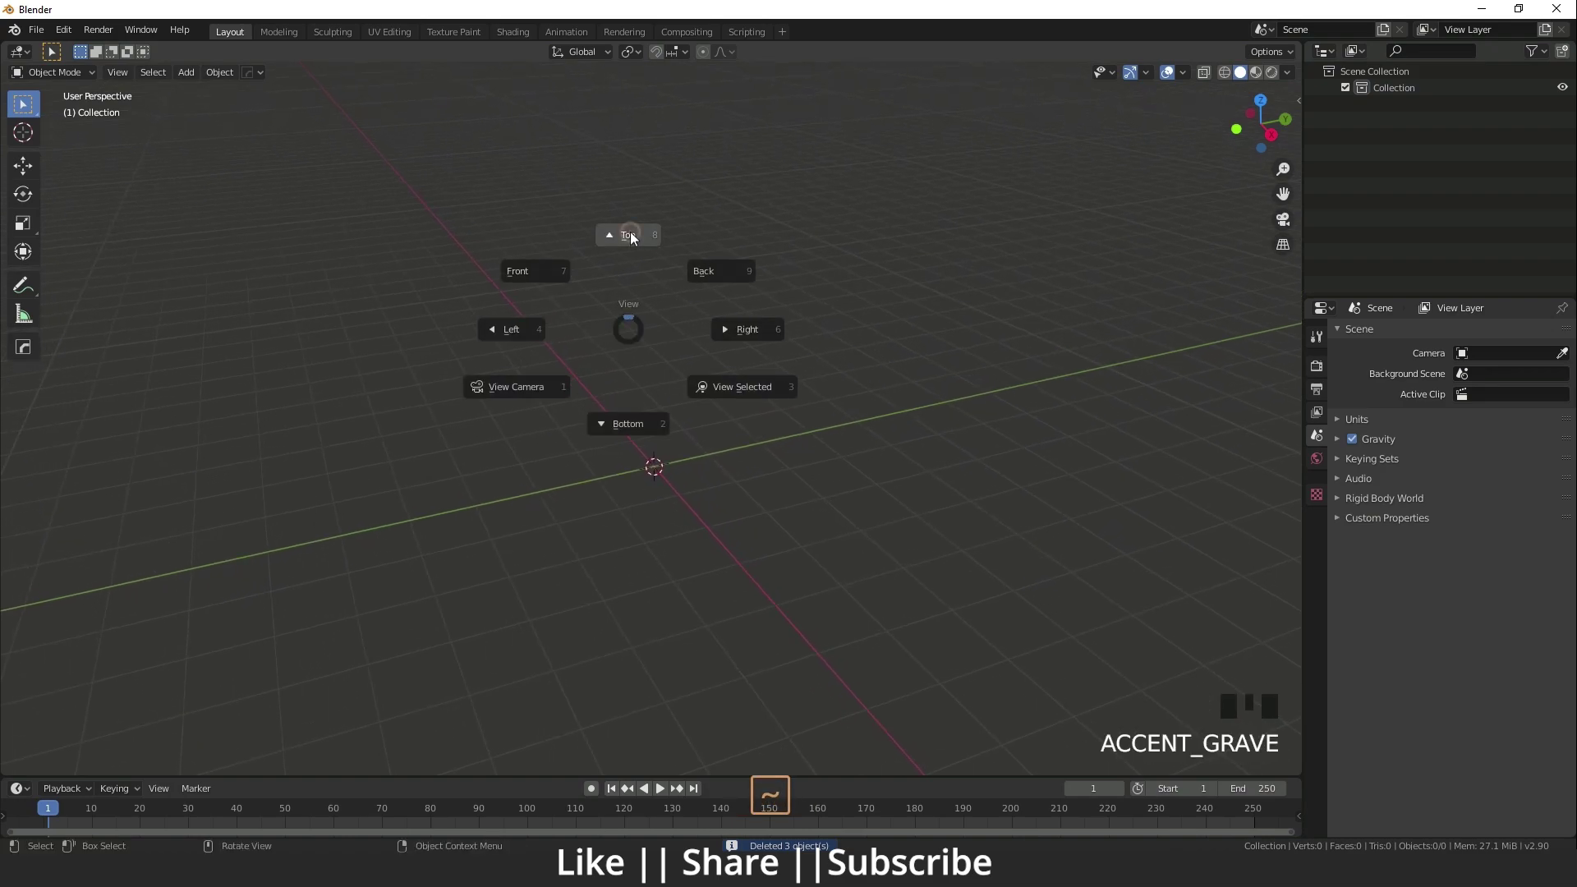
# From top view, add a mesh circle at the origin with 12 vertices.
pyautogui.moveTo(711, 468); pyautogui.dragTo(693, 504)
pyautogui.scroll(3)
pyautogui.middleClick(670, 538)
pyautogui.press('shift+a')
pyautogui.press('shift+a')
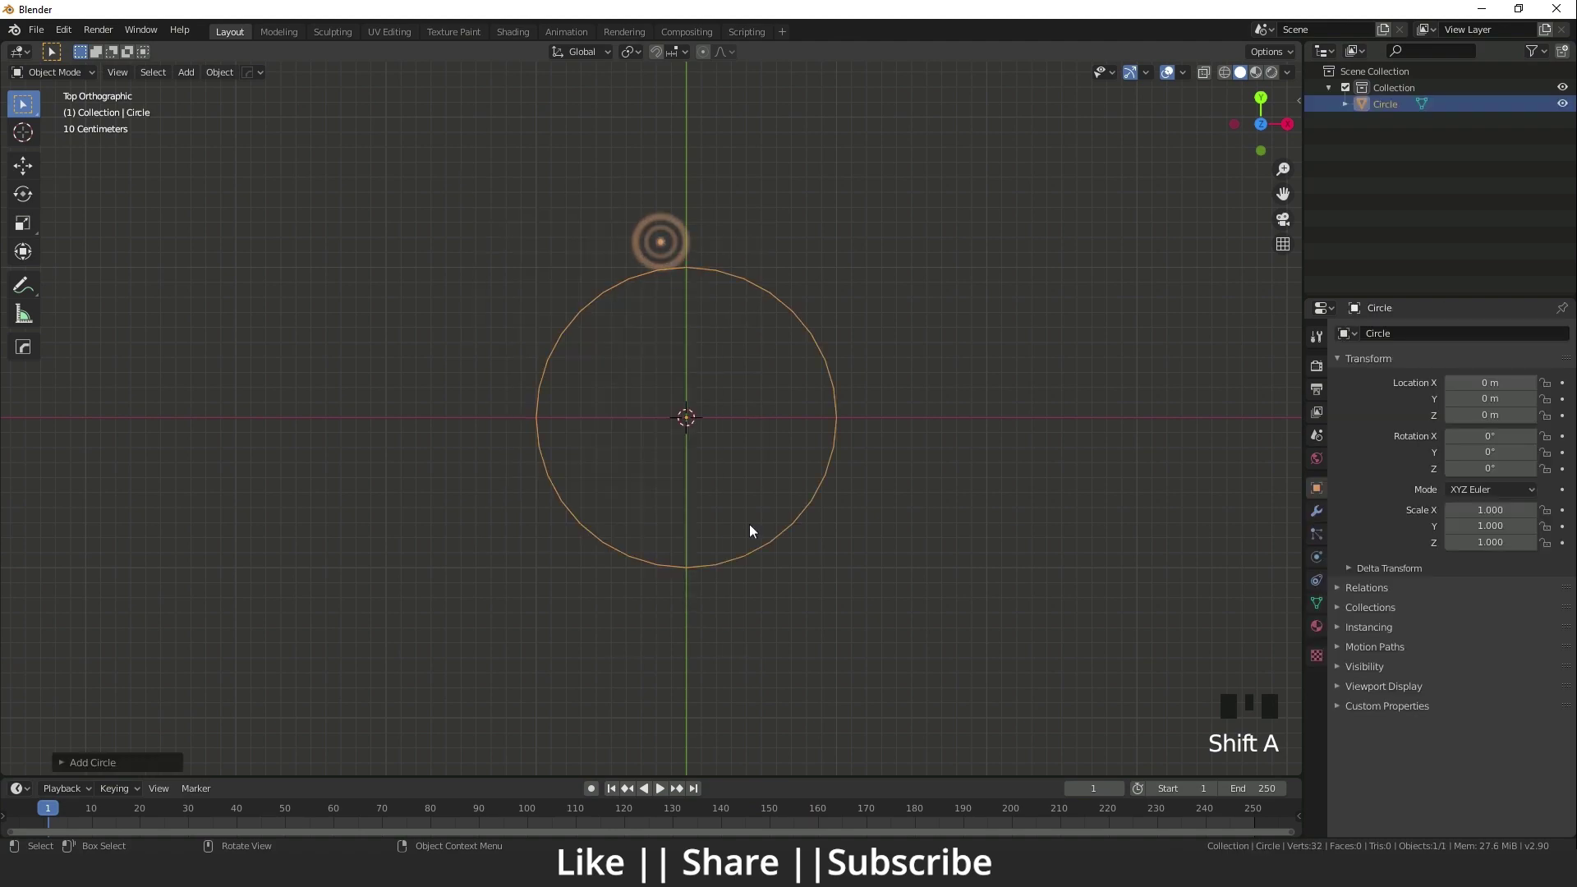
pyautogui.moveTo(120, 761); pyautogui.dragTo(792, 500)
pyautogui.press('KP_1')
pyautogui.press('KP_2')
pyautogui.press('Return')
pyautogui.press('a')
pyautogui.press('a')
# Scale the circle down to about 0.136 and bring up the apply-transform options.
pyautogui.press('s')
pyautogui.press('s')
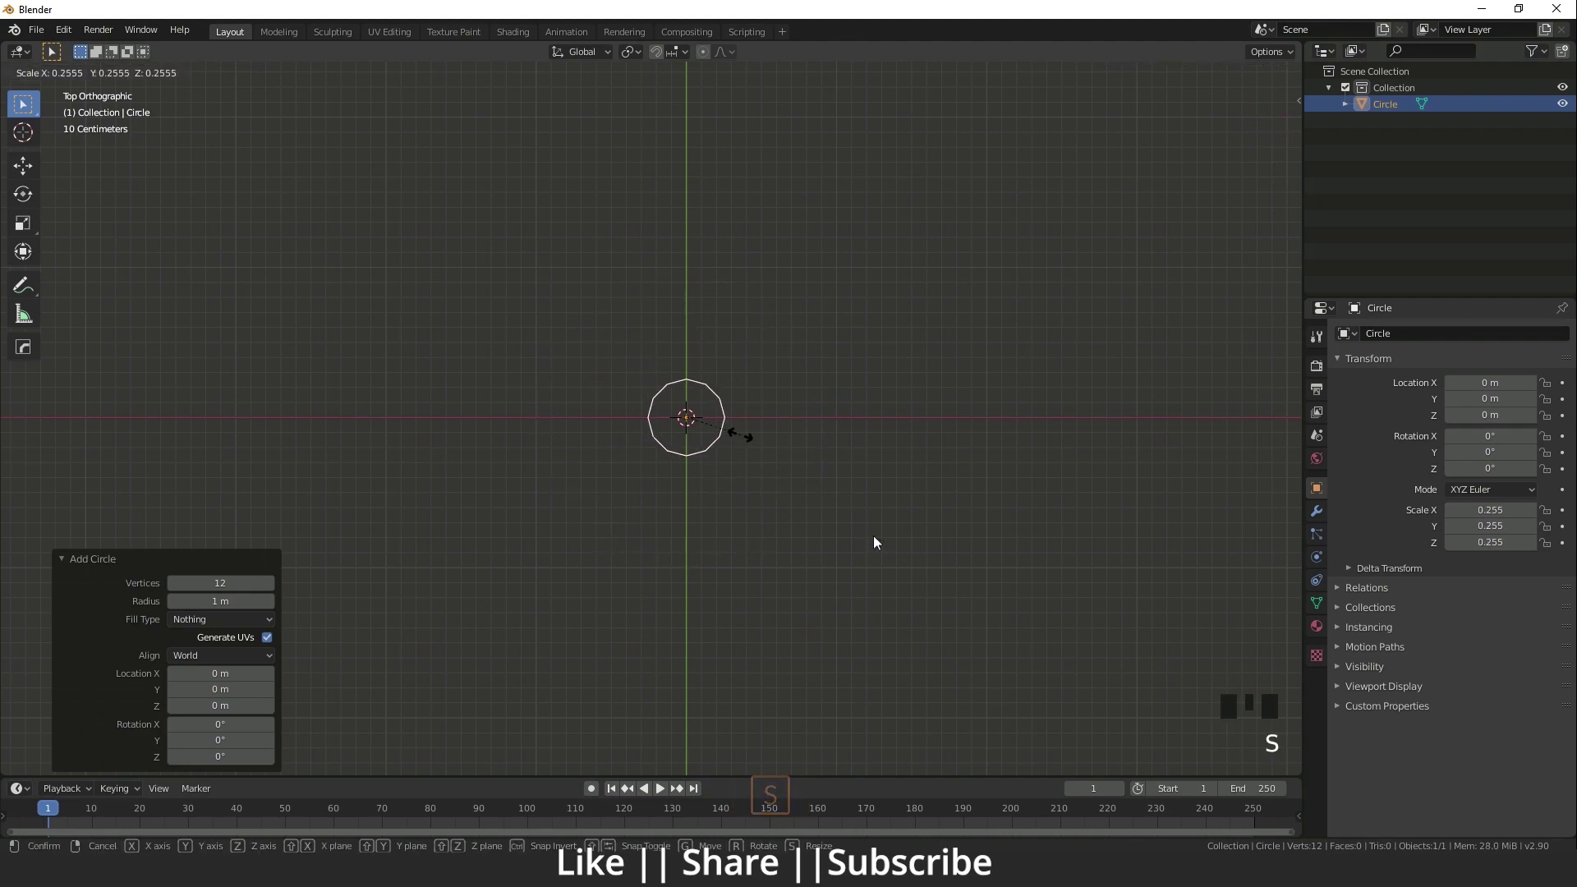
pyautogui.scroll(3)
pyautogui.moveTo(790, 444); pyautogui.dragTo(716, 443)
pyautogui.press('shift+a')
pyautogui.press('shift+a')
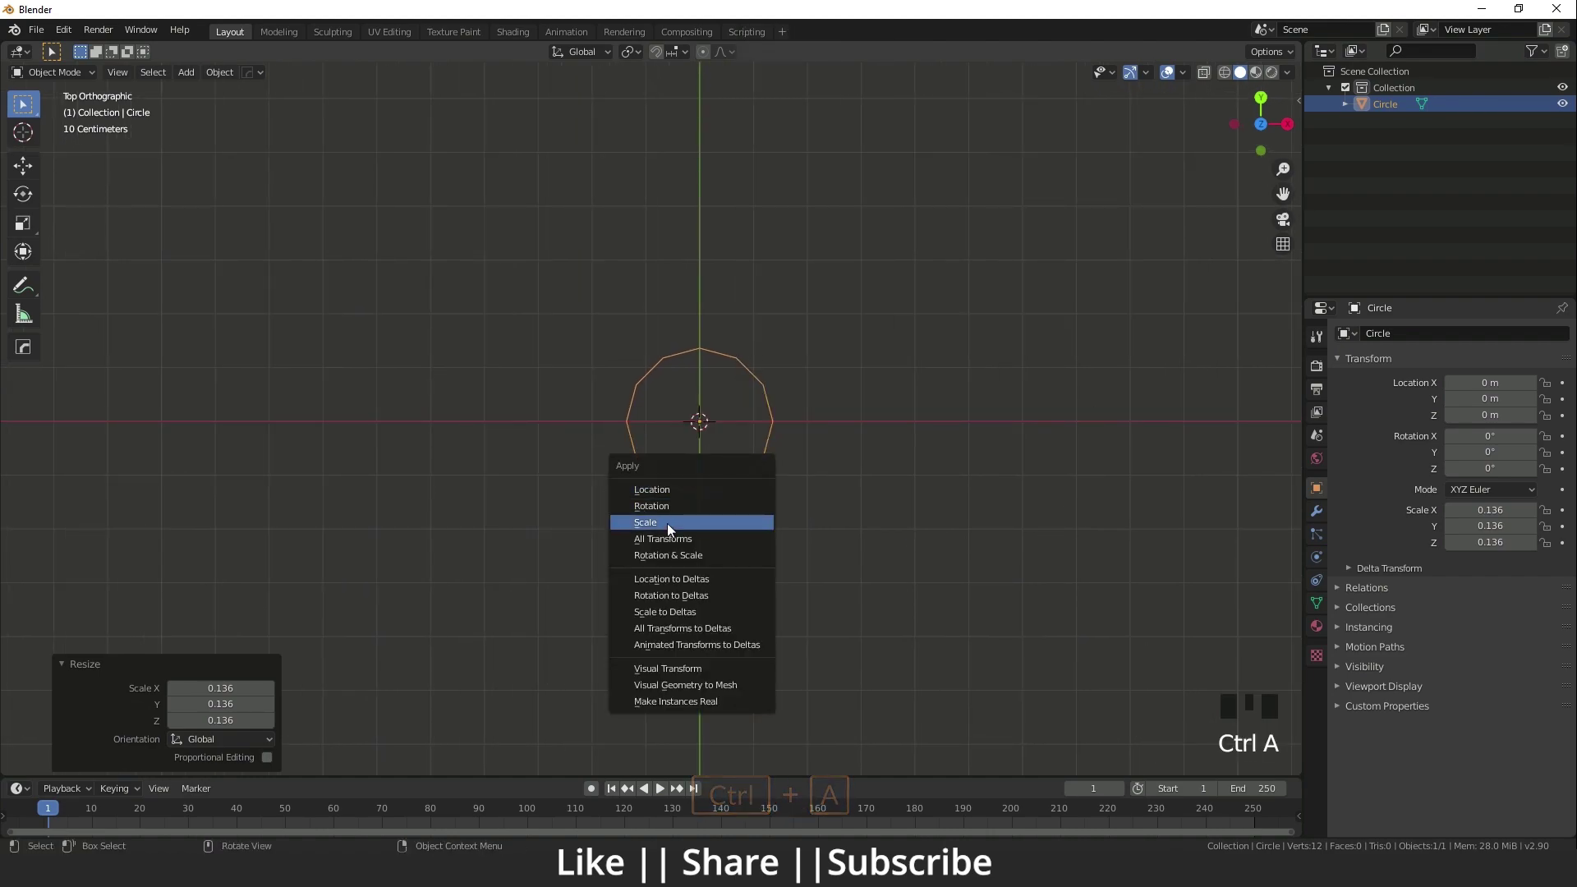
# Apply the circle's scale and move its outline in Edit Mode to sit beside the origin.
pyautogui.scroll(3)
pyautogui.moveTo(827, 520); pyautogui.dragTo(577, 434)
pyautogui.press('Tab')
pyautogui.press('Tab')
pyautogui.moveTo(675, 433); pyautogui.dragTo(623, 442)
pyautogui.press('w')
pyautogui.press('w')
pyautogui.click(662, 407)
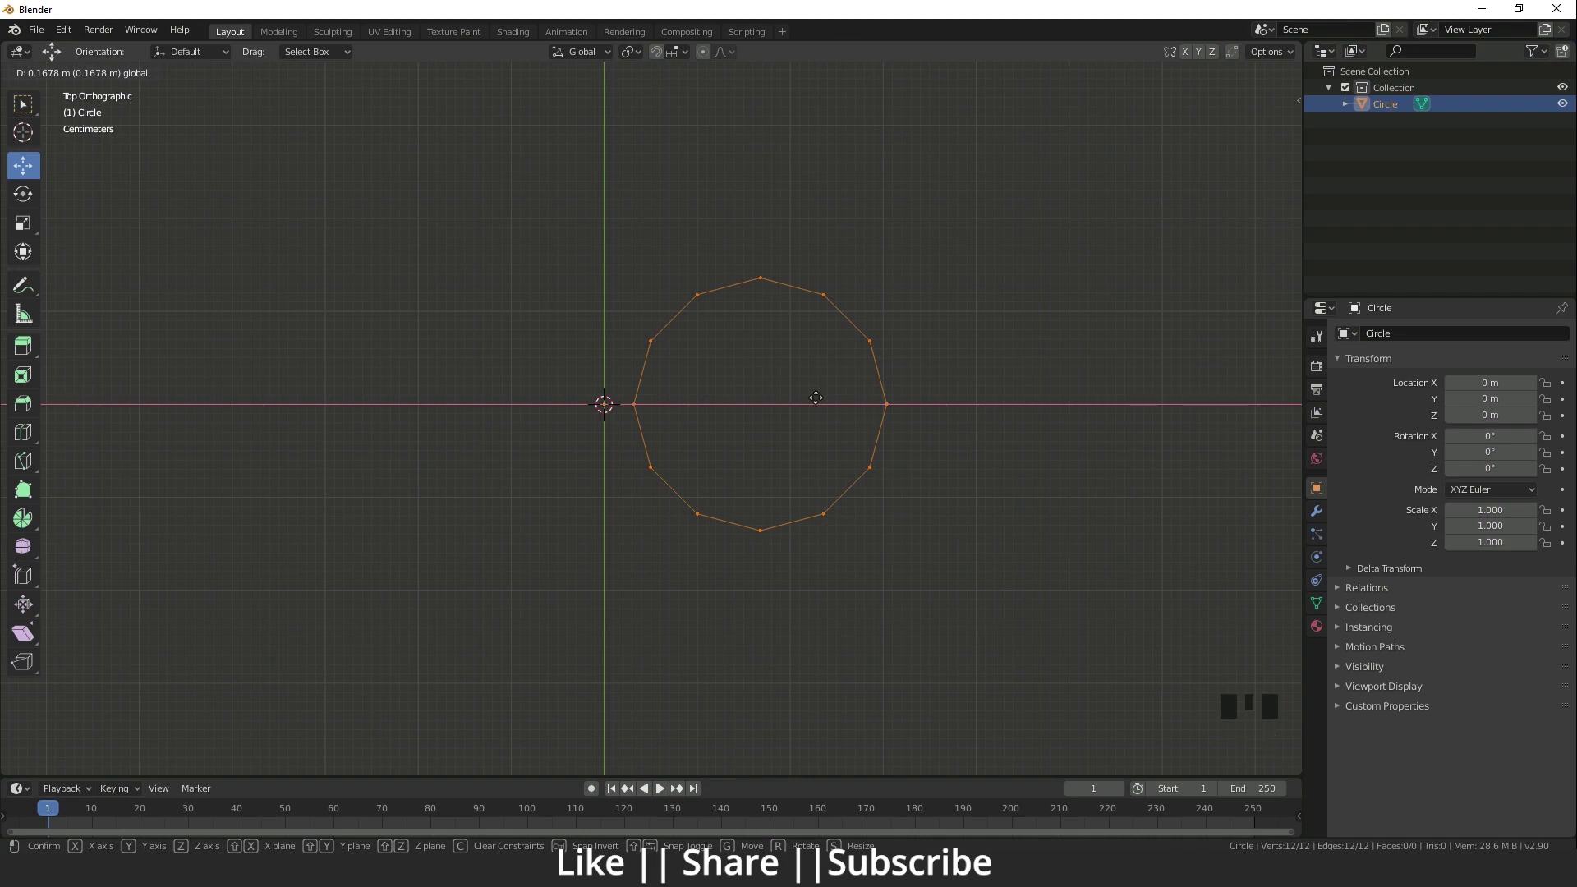
pyautogui.middleClick(816, 433)
pyautogui.press('Tab')
pyautogui.press('Tab')
# Add an Array modifier to the circle with Relative Offset off and Count 4.
pyautogui.moveTo(878, 471); pyautogui.dragTo(1330, 514)
pyautogui.click(1329, 514)
pyautogui.moveTo(1402, 340); pyautogui.dragTo(1373, 471)
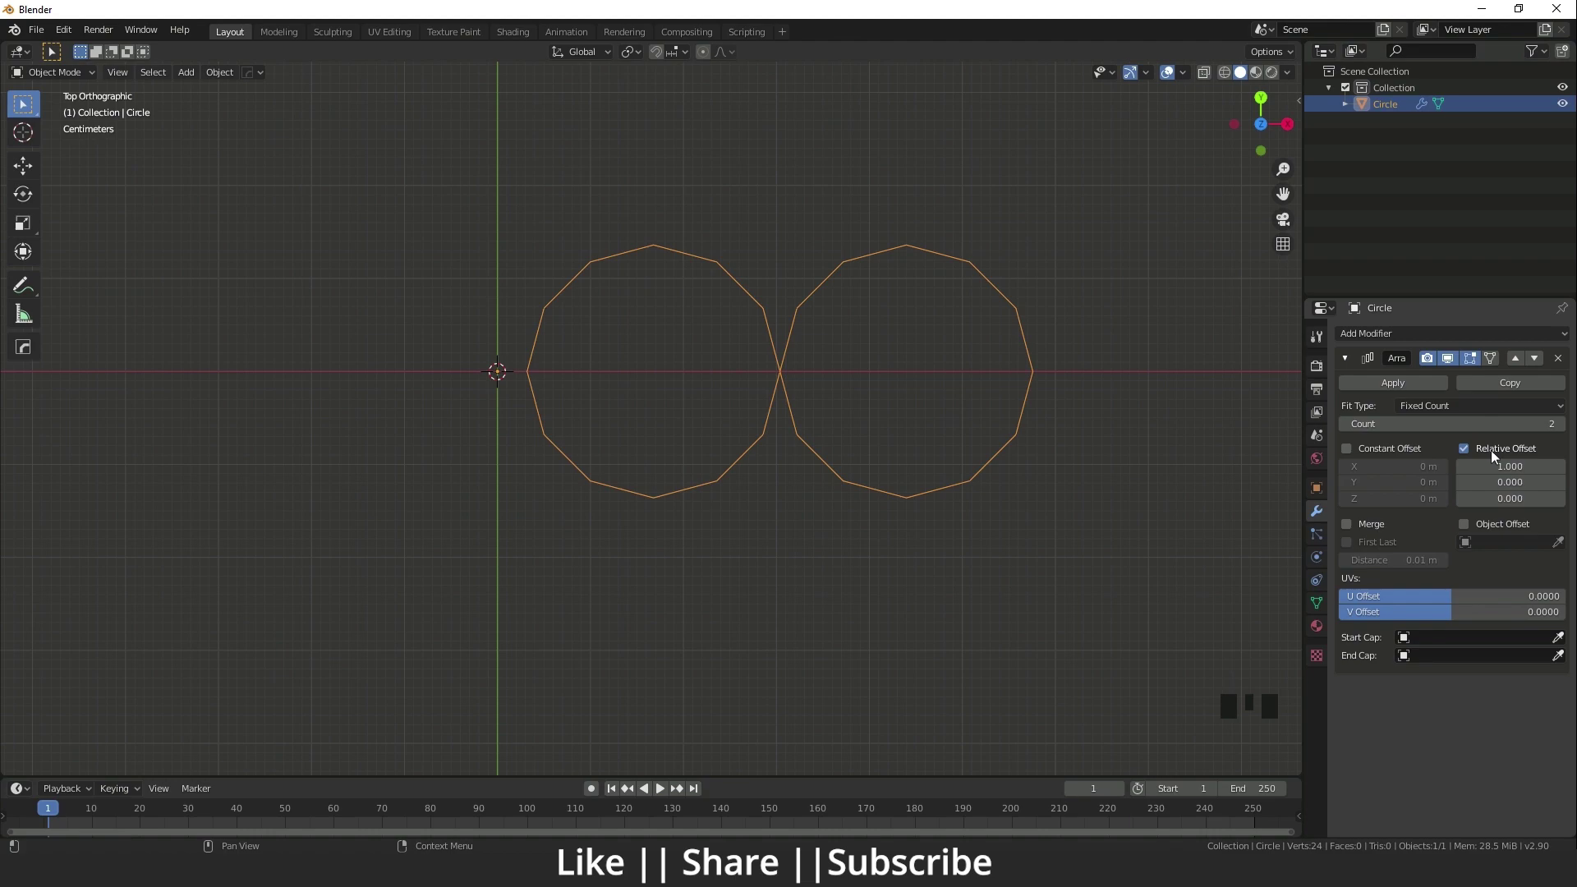
pyautogui.click(1466, 455)
pyautogui.moveTo(1567, 426); pyautogui.dragTo(506, 428)
pyautogui.middleClick(506, 428)
pyautogui.scroll(-3)
pyautogui.scroll(3)
# Add a plain-axes empty to the scene.
pyautogui.press('shift+a')
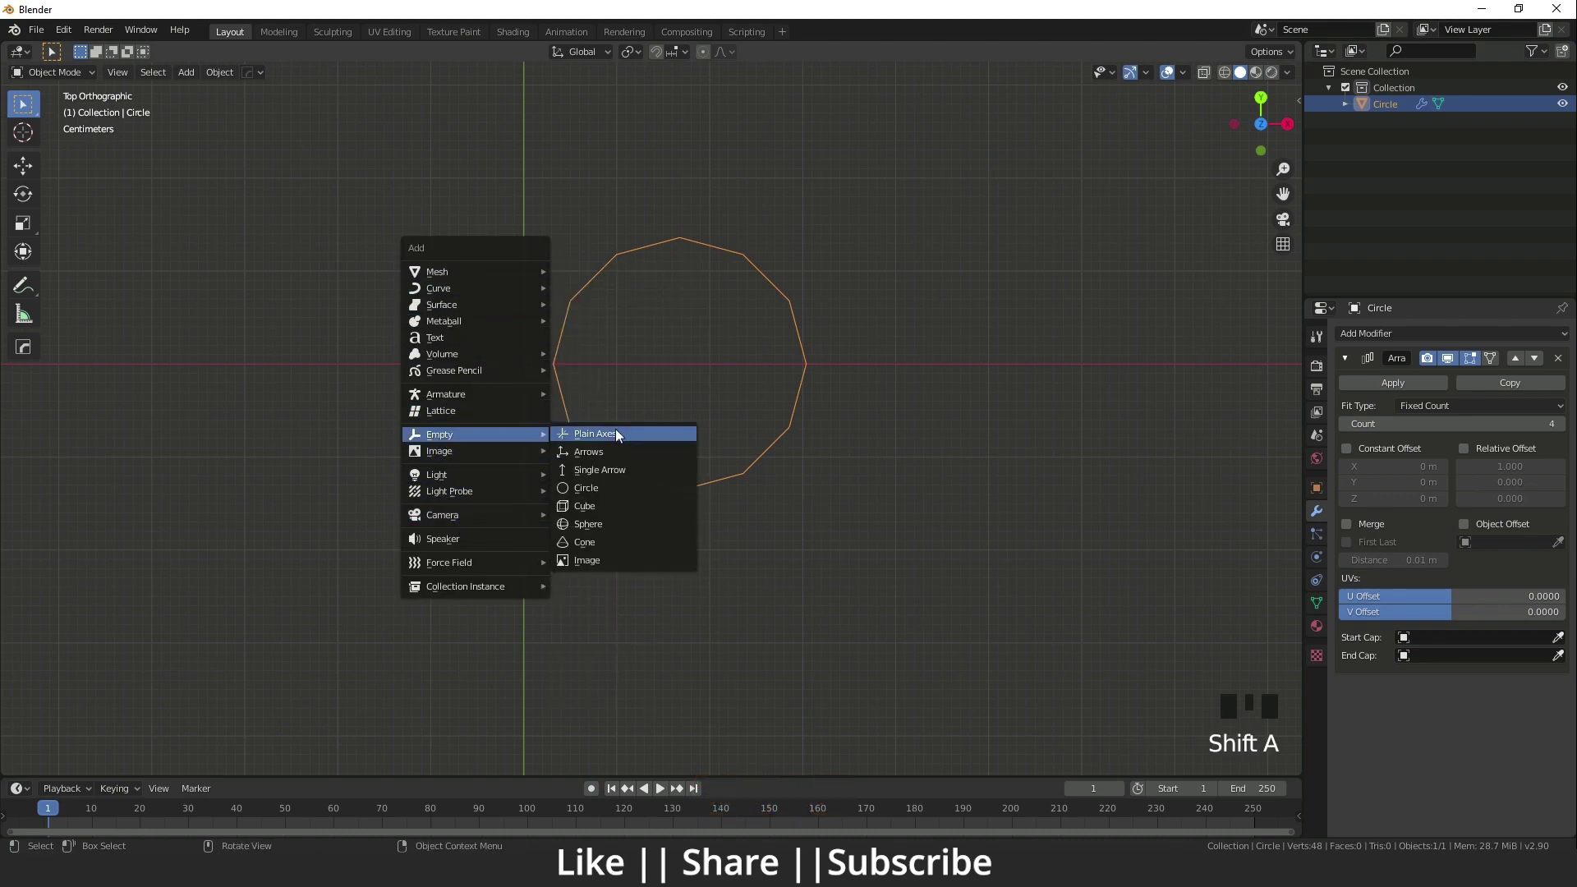
pyautogui.scroll(-3)
pyautogui.middleClick(605, 483)
pyautogui.scroll(-3)
pyautogui.moveTo(663, 582); pyautogui.dragTo(574, 499)
pyautogui.scroll(3)
pyautogui.middleClick(585, 545)
pyautogui.click(639, 499)
# Enable Object Offset on the circle's Array modifier and select the empty in top view.
pyautogui.click(633, 506)
pyautogui.moveTo(767, 552); pyautogui.dragTo(1503, 530)
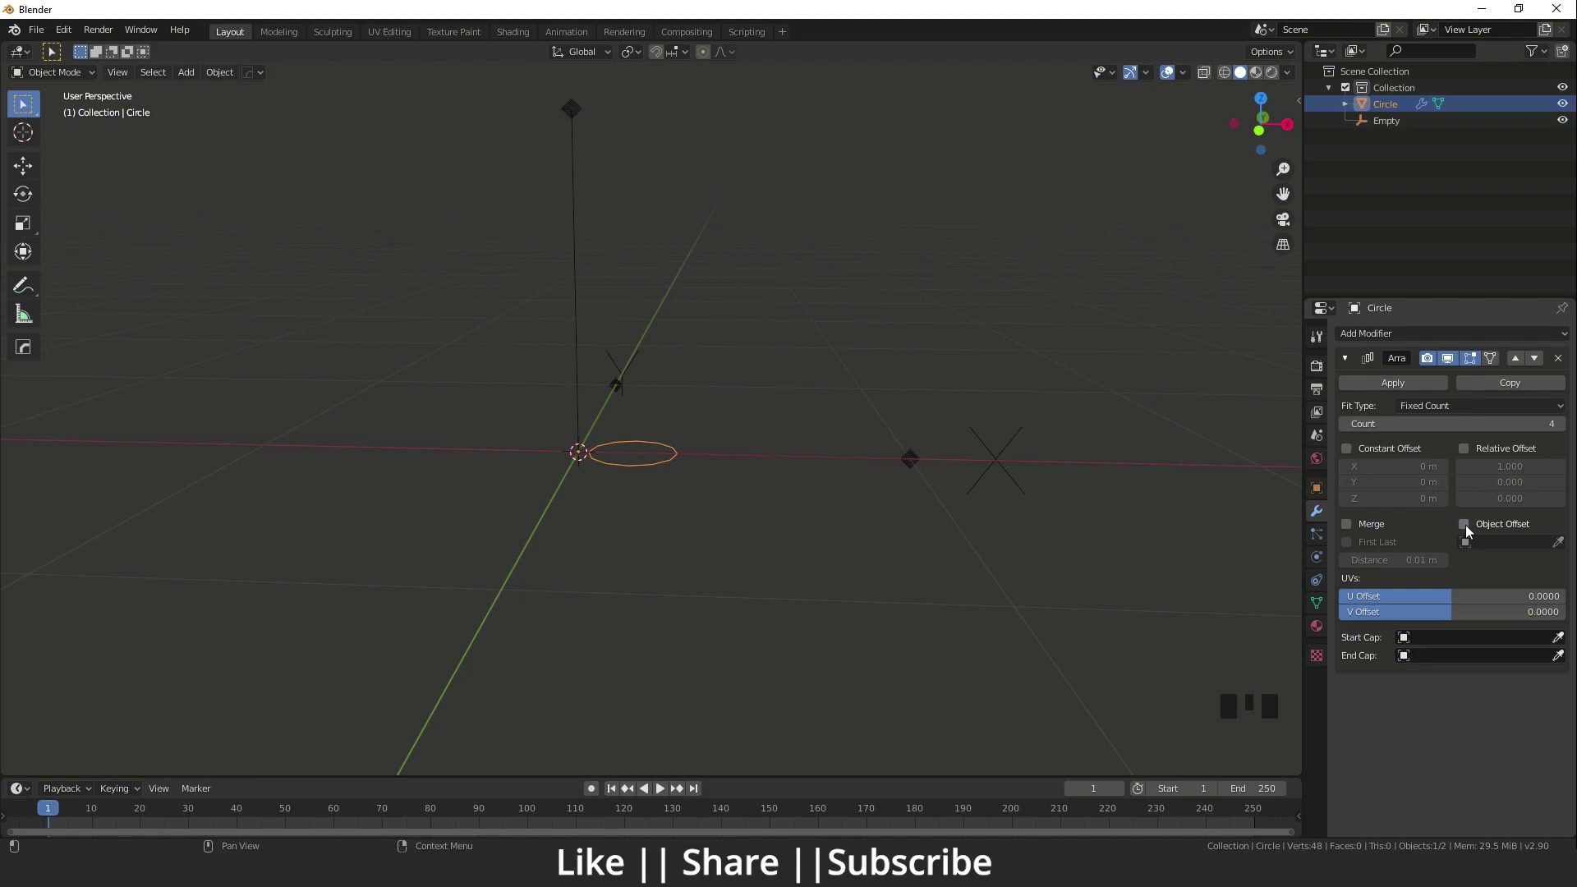
pyautogui.click(1470, 530)
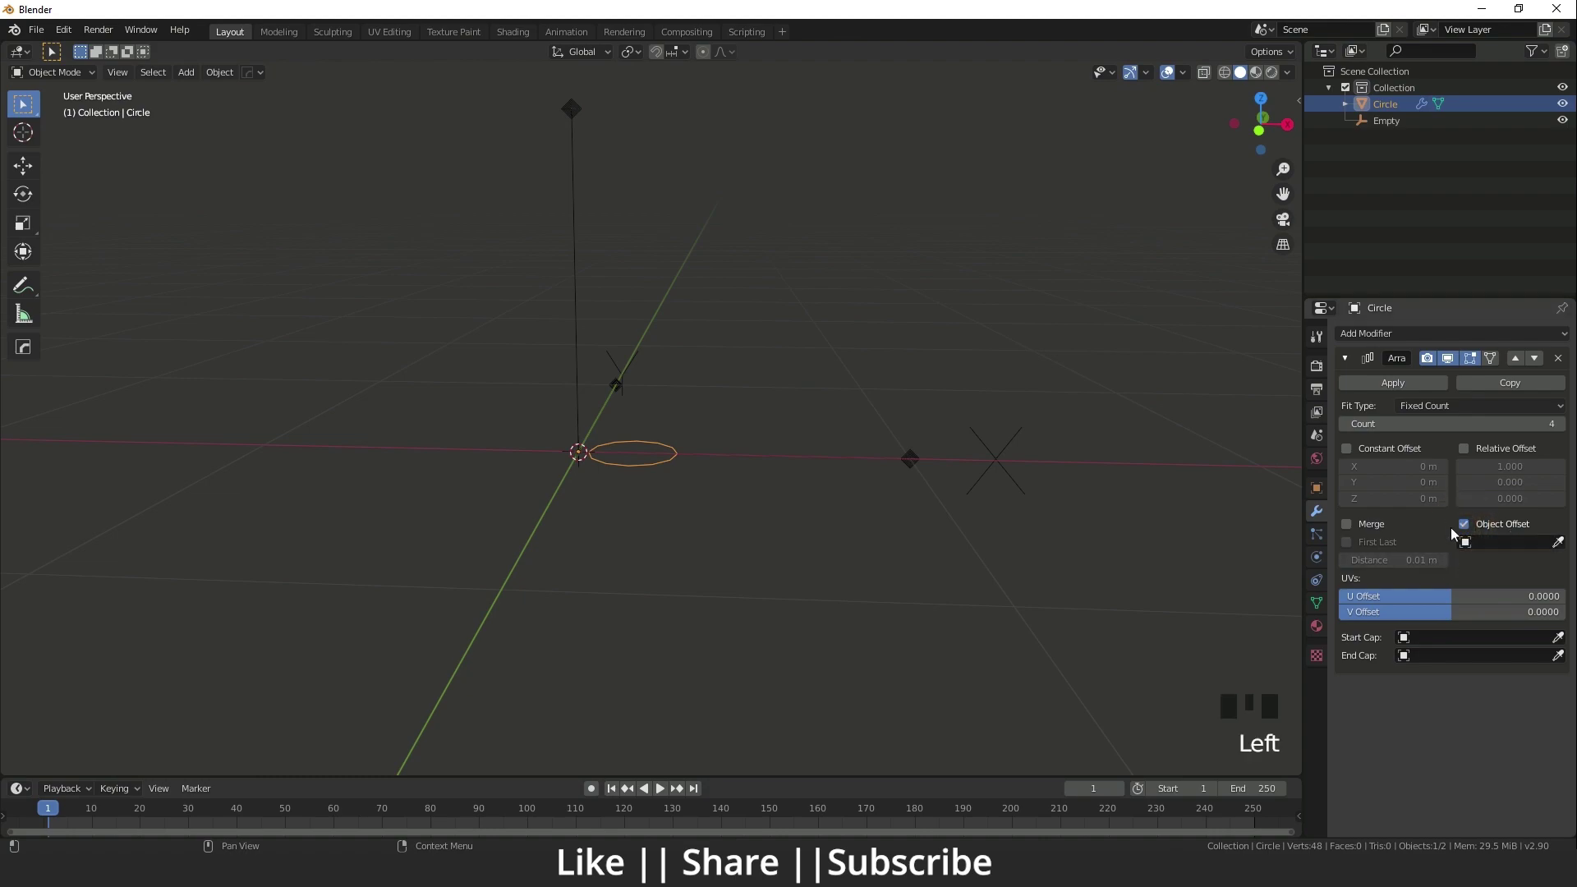
pyautogui.moveTo(1500, 550); pyautogui.dragTo(640, 459)
pyautogui.moveTo(640, 458); pyautogui.dragTo(697, 265)
pyautogui.press('`')
pyautogui.press('`')
pyautogui.moveTo(530, 338); pyautogui.dragTo(1069, 365)
# Rotate the empty -90° around its Z axis.
pyautogui.click(1069, 365)
pyautogui.moveTo(30, 197); pyautogui.dragTo(658, 354)
pyautogui.click(1050, 377)
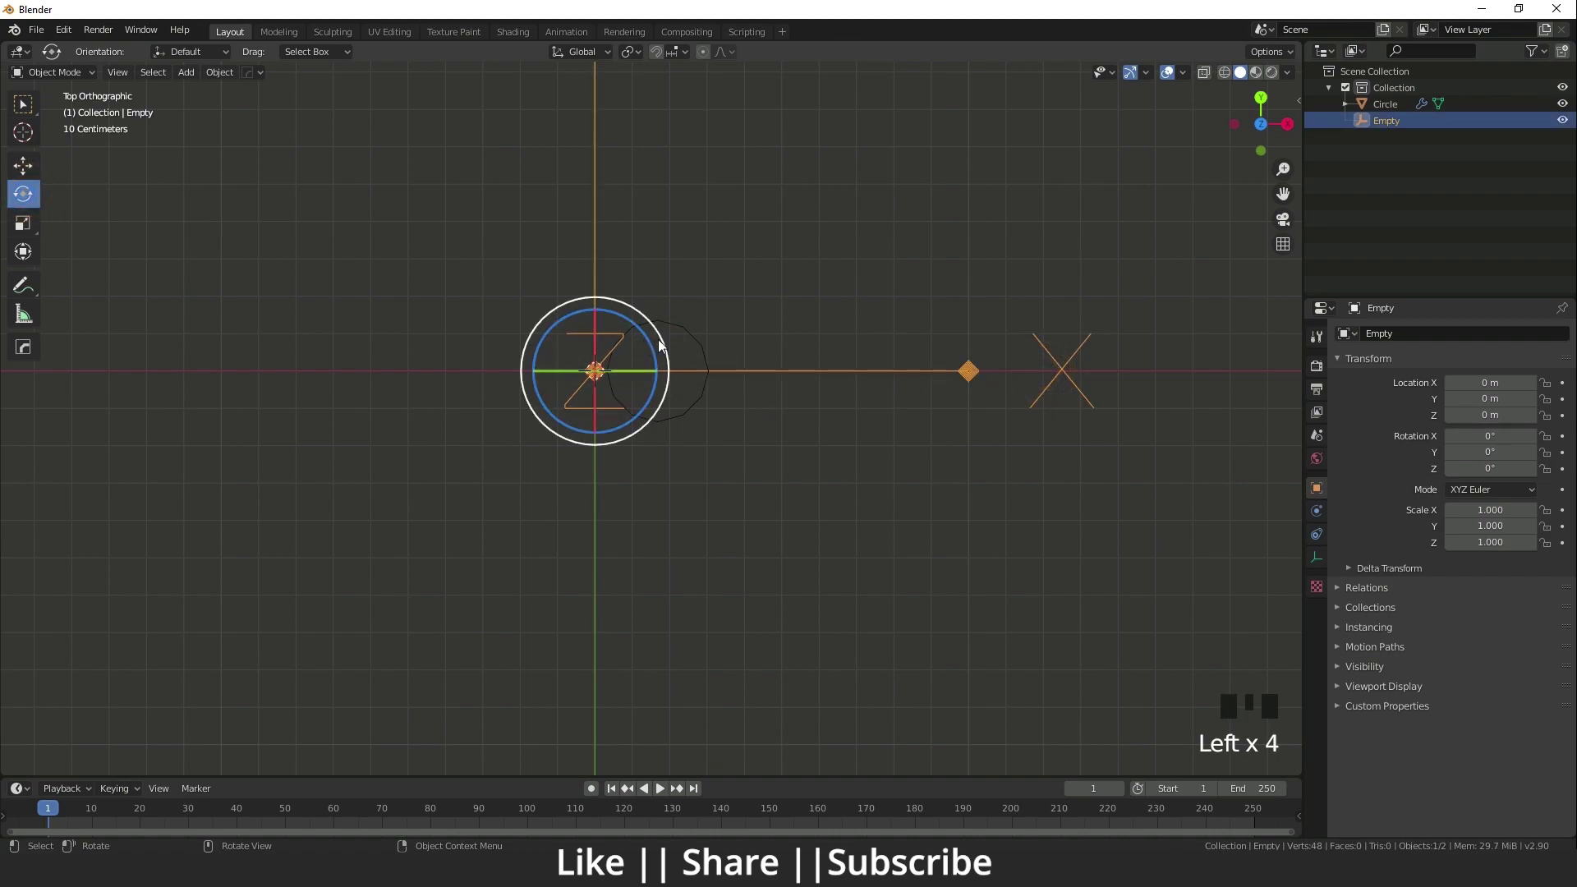
pyautogui.click(669, 350)
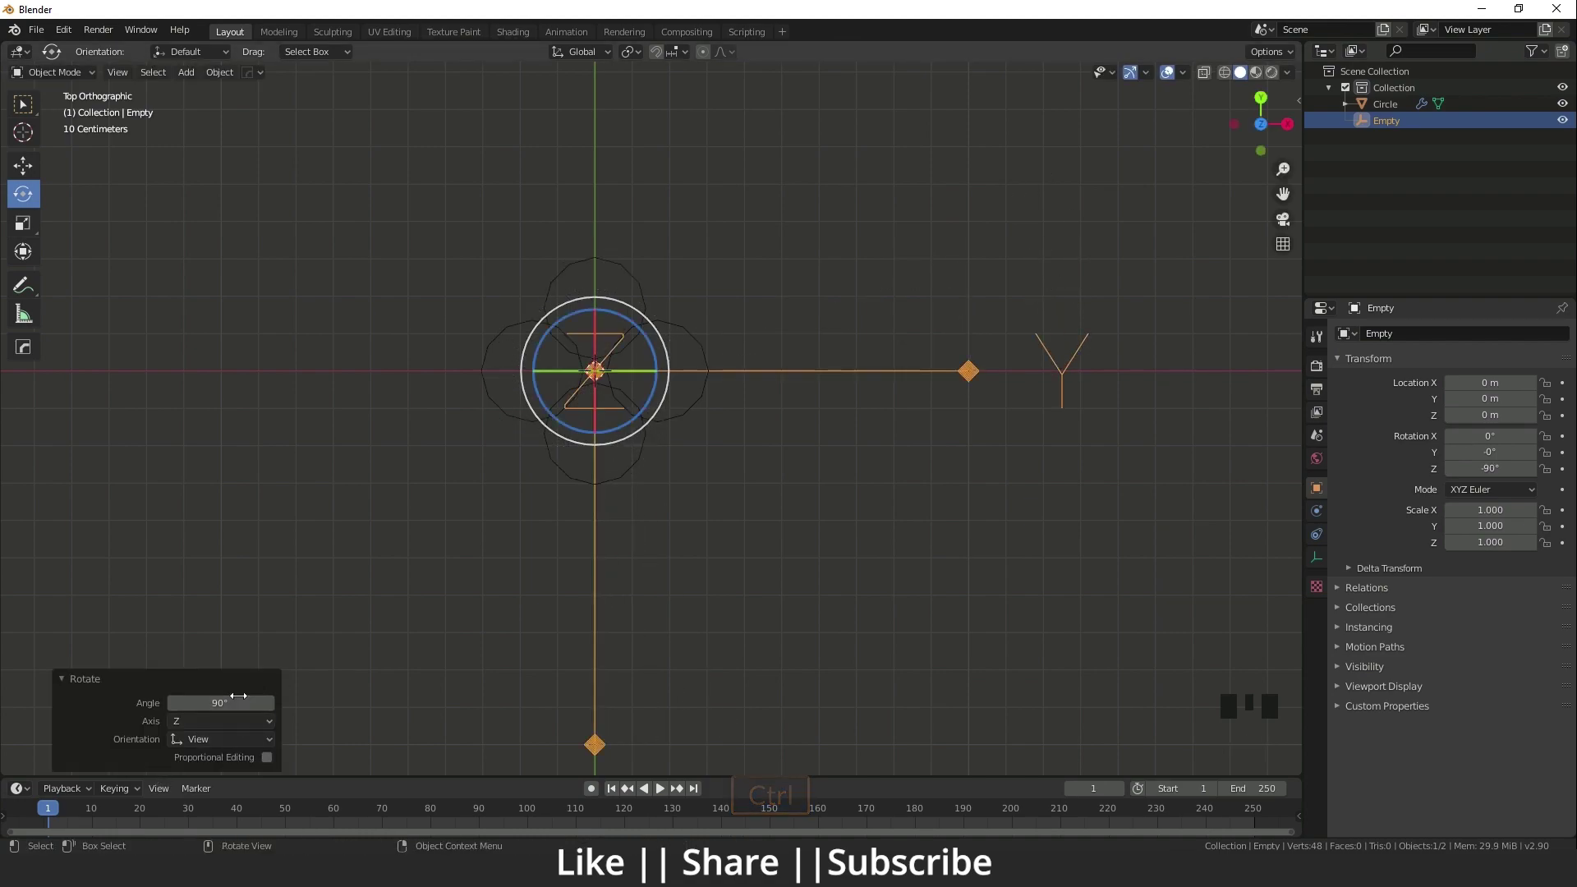
pyautogui.scroll(3)
pyautogui.middleClick(629, 436)
# Set the empty as the array's offset object and nudge the circle outline toward the origin.
pyautogui.click(709, 487)
pyautogui.press('Tab')
pyautogui.press('Tab')
pyautogui.moveTo(709, 427); pyautogui.dragTo(663, 381)
pyautogui.click(663, 381)
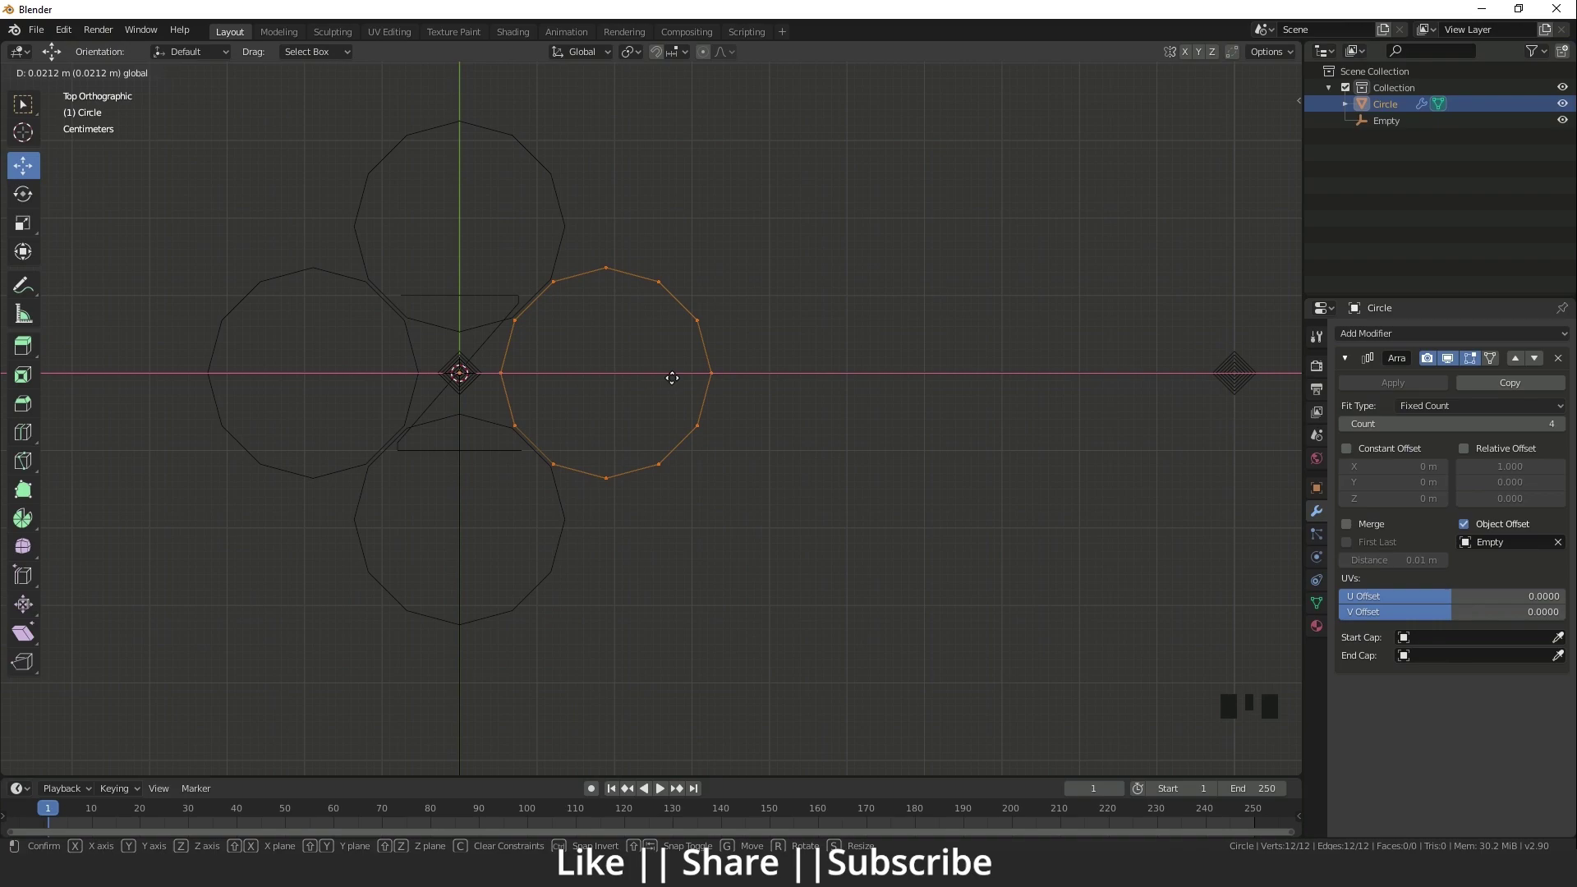
pyautogui.moveTo(648, 444); pyautogui.dragTo(667, 416)
pyautogui.press('Tab')
pyautogui.press('Tab')
# Inspect the four radial circles and collapse the Array modifier panel.
pyautogui.scroll(-3)
pyautogui.moveTo(658, 454); pyautogui.dragTo(631, 435)
pyautogui.scroll(3)
pyautogui.moveTo(628, 435); pyautogui.dragTo(636, 465)
pyautogui.scroll(3)
pyautogui.moveTo(668, 477); pyautogui.dragTo(1353, 361)
pyautogui.click(1353, 361)
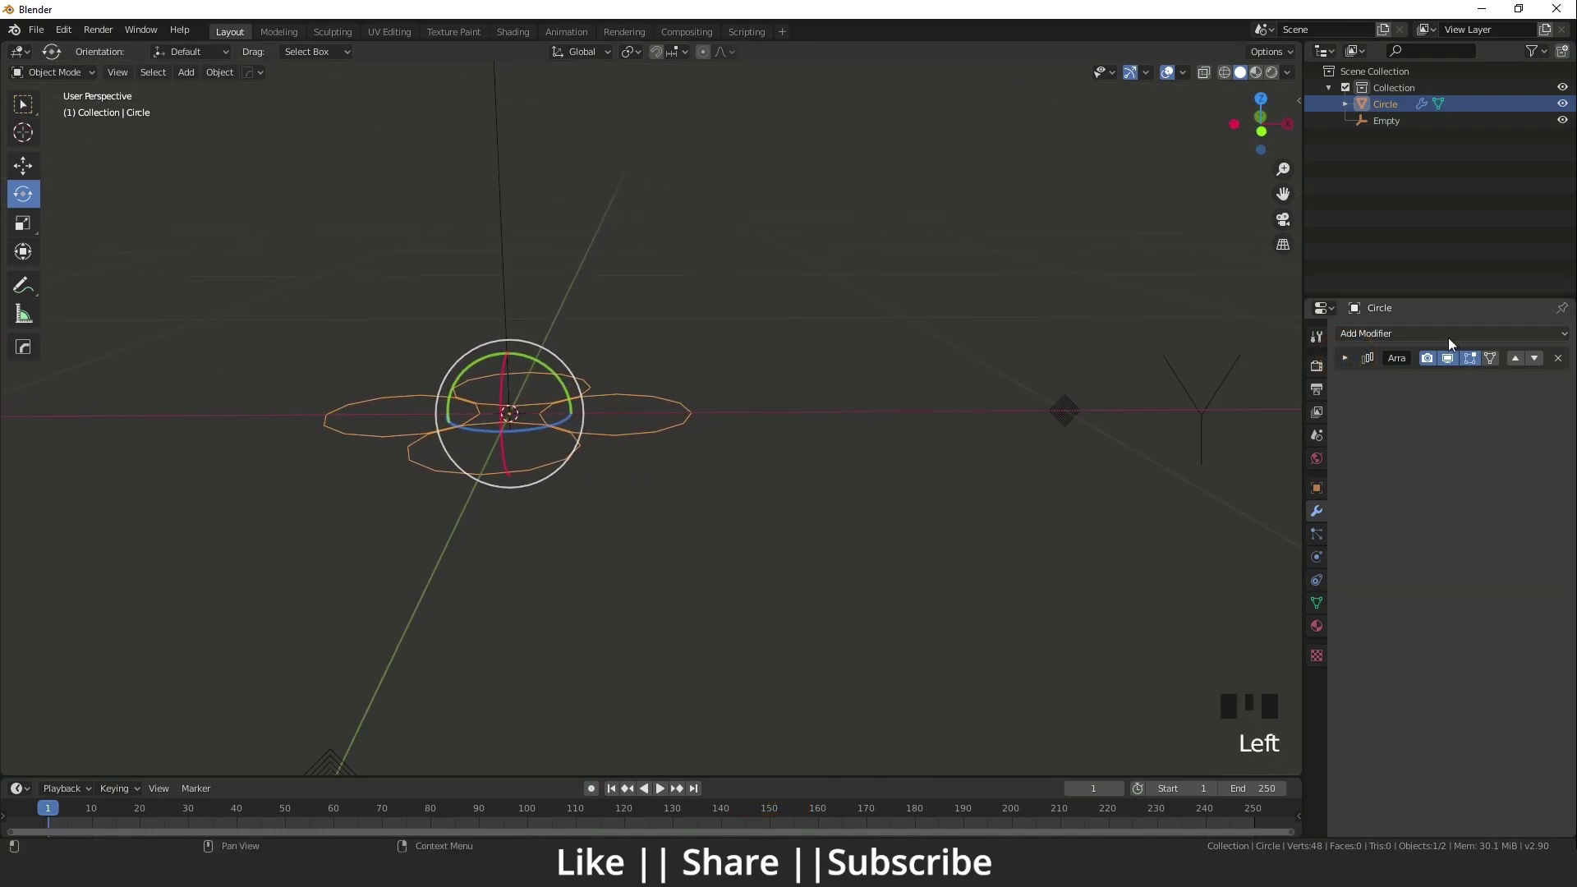
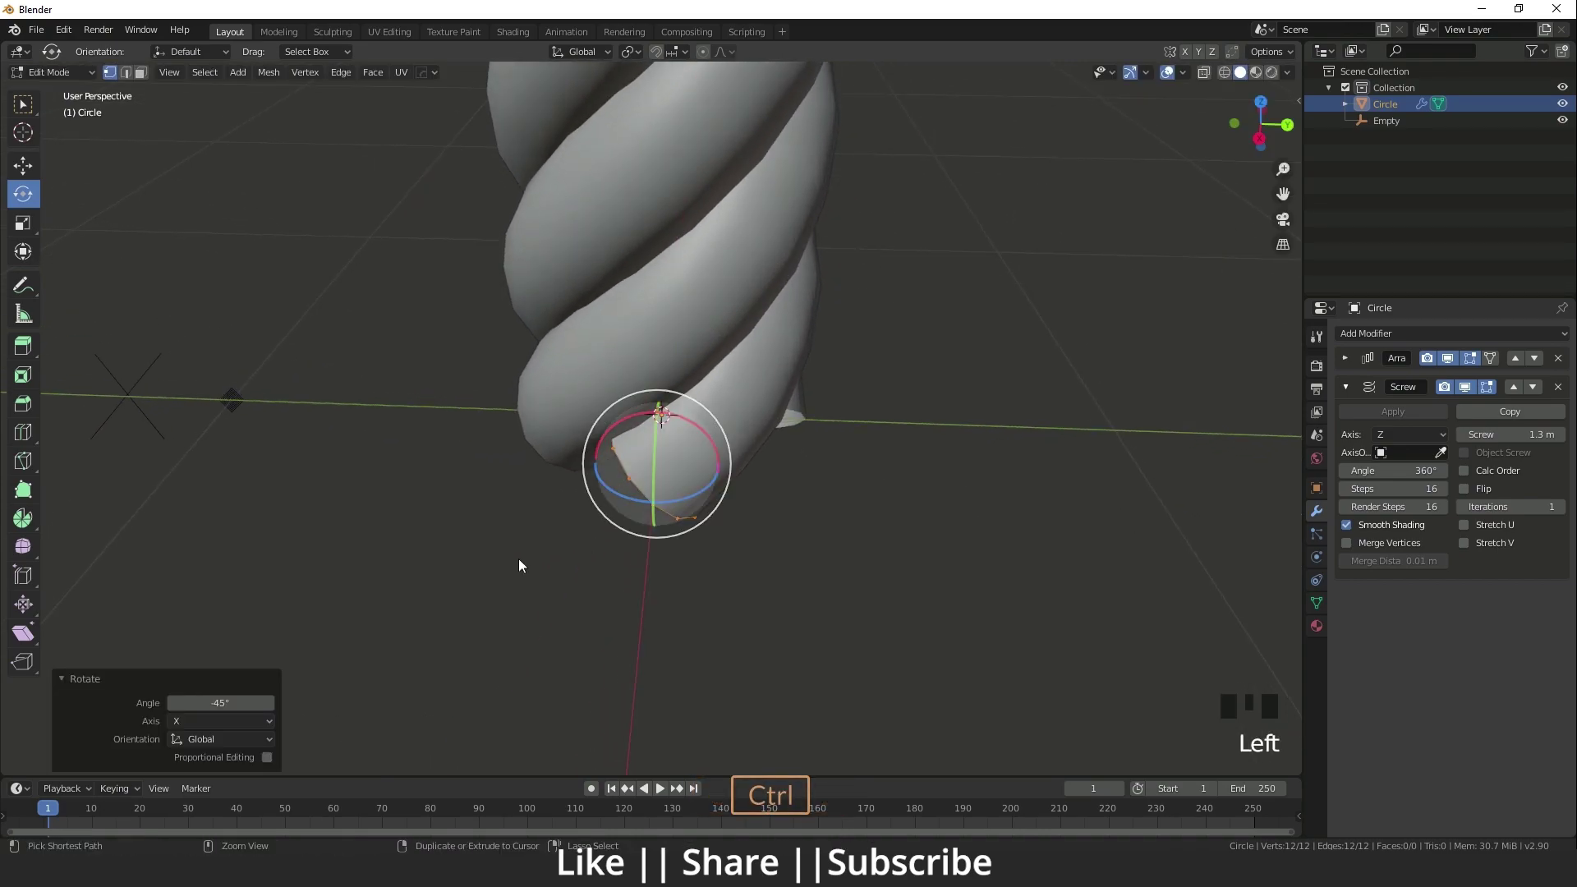
# Rotate the rope's cross-section -45° on X in Edit Mode under the 1.3 m Screw modifier.
pyautogui.scroll(-3)
pyautogui.moveTo(779, 491); pyautogui.dragTo(706, 405)
pyautogui.press('Tab')
pyautogui.press('Tab')
pyautogui.scroll(-3)
pyautogui.moveTo(865, 485); pyautogui.dragTo(726, 496)
pyautogui.click(726, 496)
pyautogui.scroll(3)
pyautogui.moveTo(699, 367); pyautogui.dragTo(698, 487)
# Add a second Array modifier that duplicates the twisted rope.
pyautogui.scroll(3)
pyautogui.moveTo(745, 496); pyautogui.dragTo(1356, 394)
pyautogui.click(1355, 395)
pyautogui.moveTo(1402, 347); pyautogui.dragTo(1464, 513)
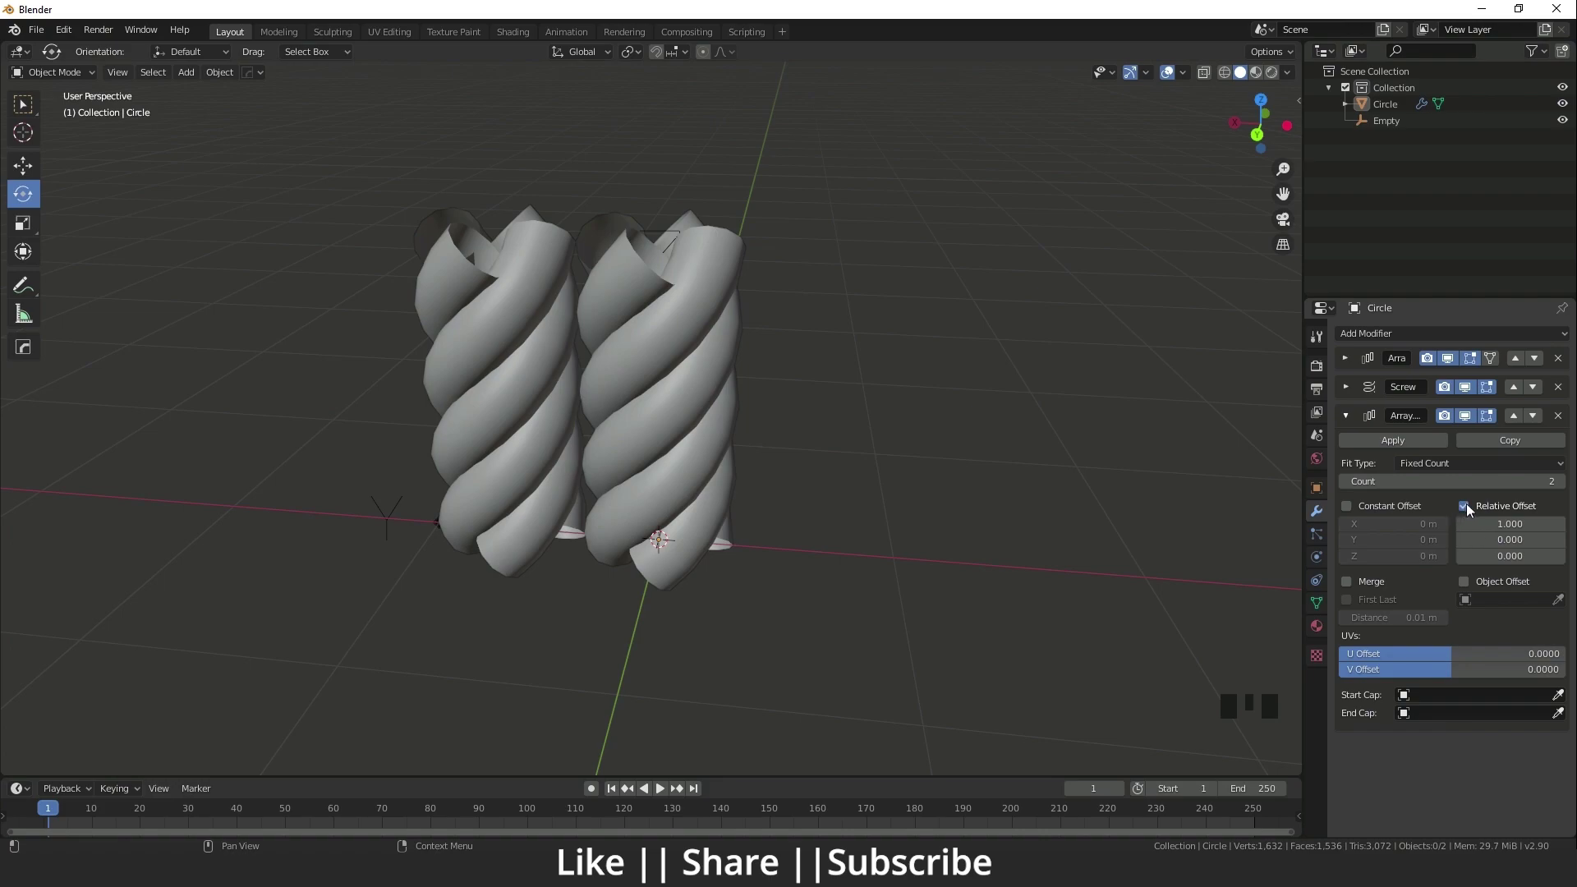
# Switch the rope's second array to a fixed 1.3 m constant offset with merging, stacking it upward.
pyautogui.click(1473, 510)
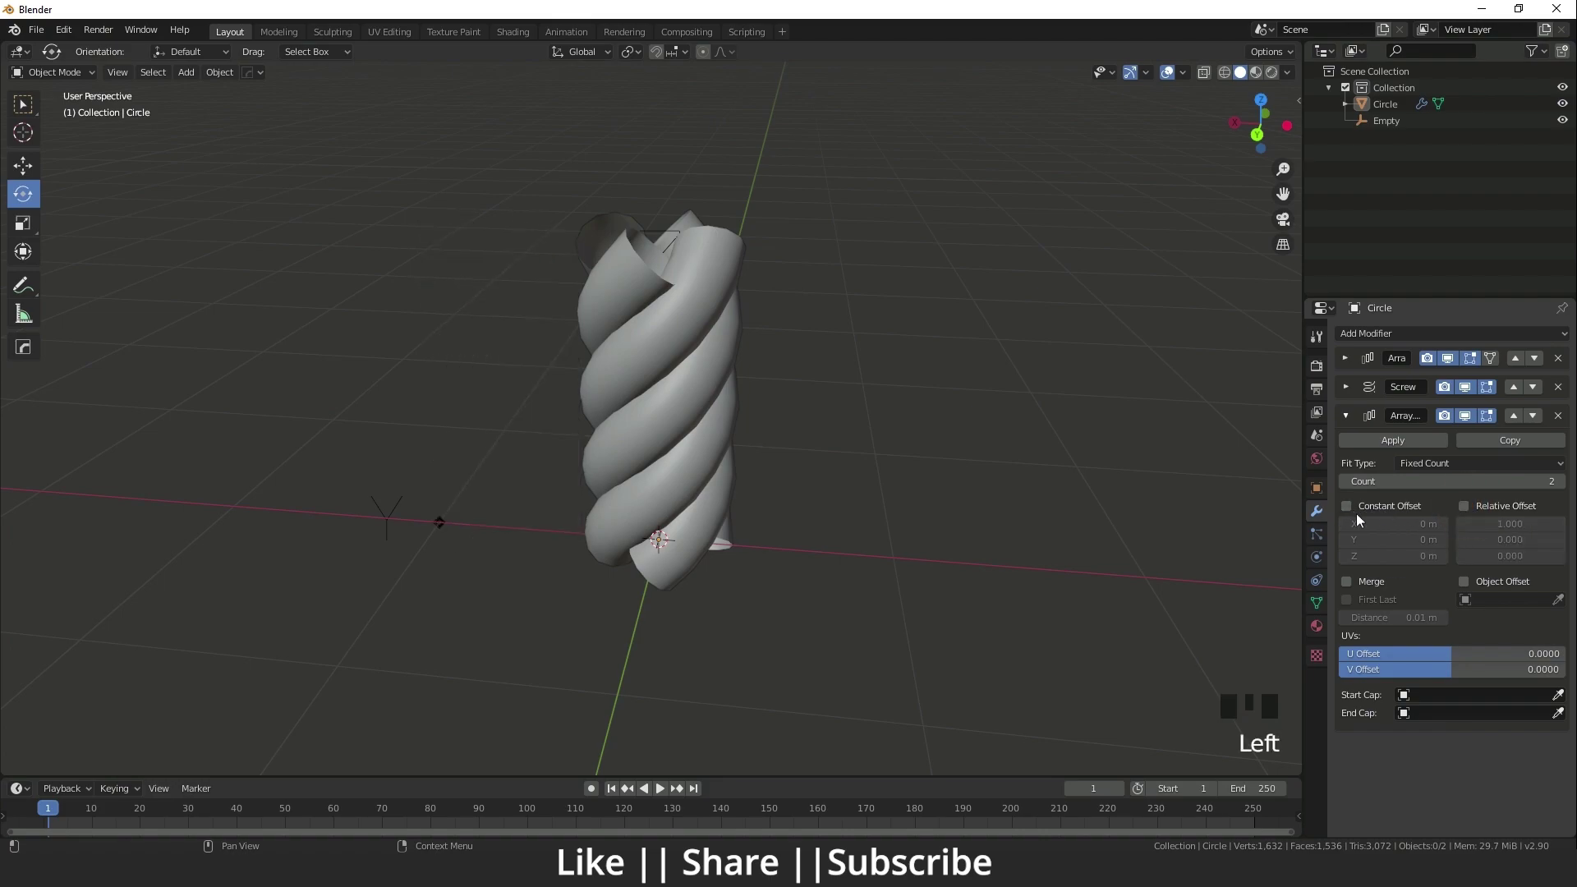
pyautogui.click(1354, 511)
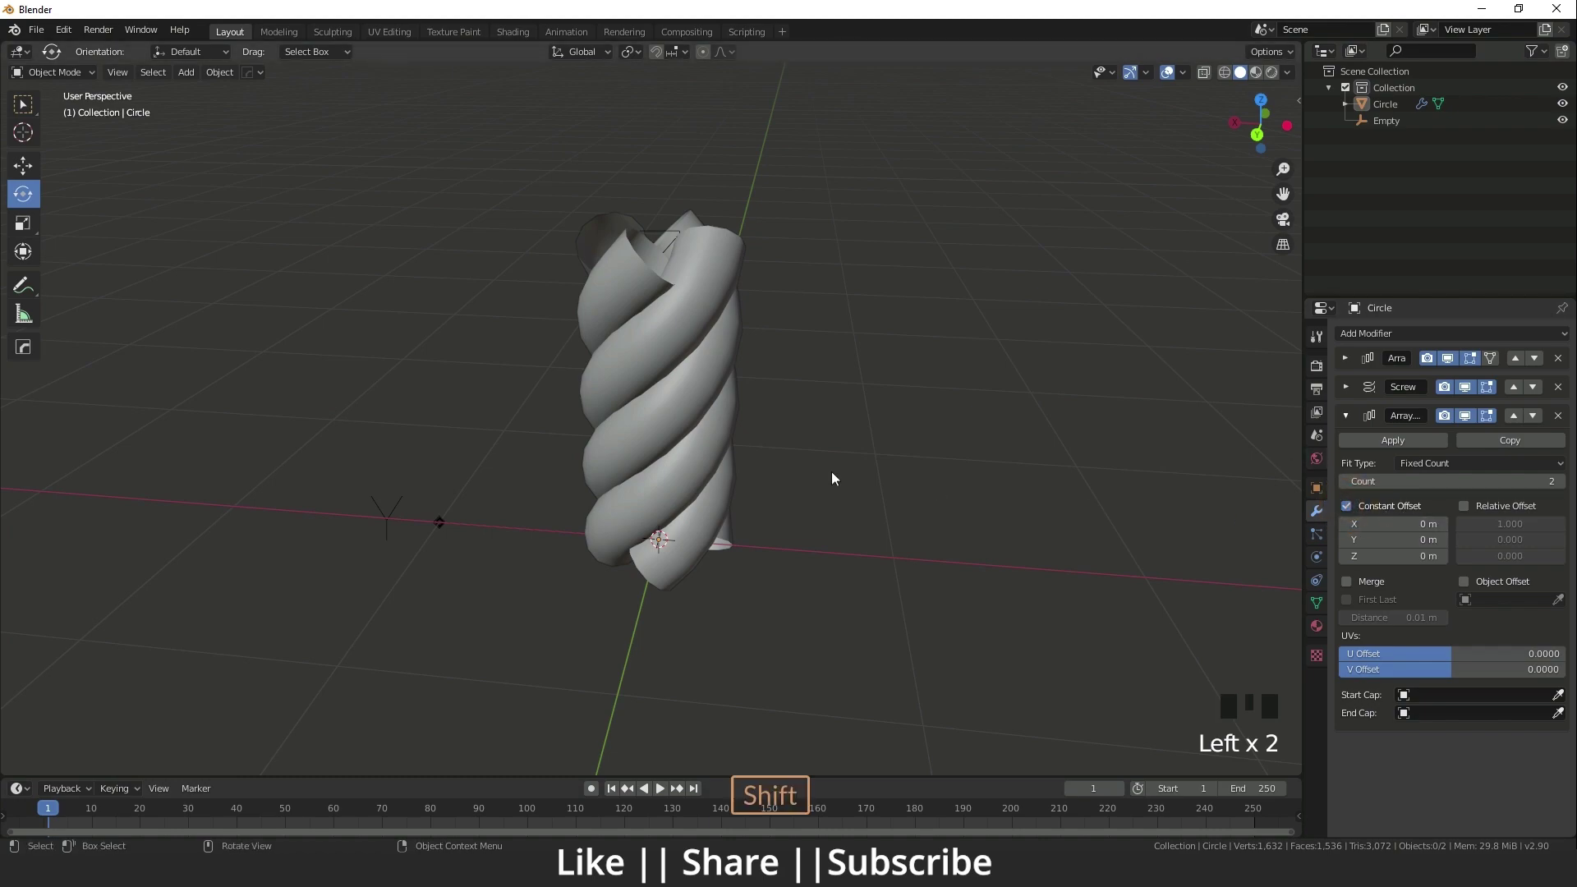
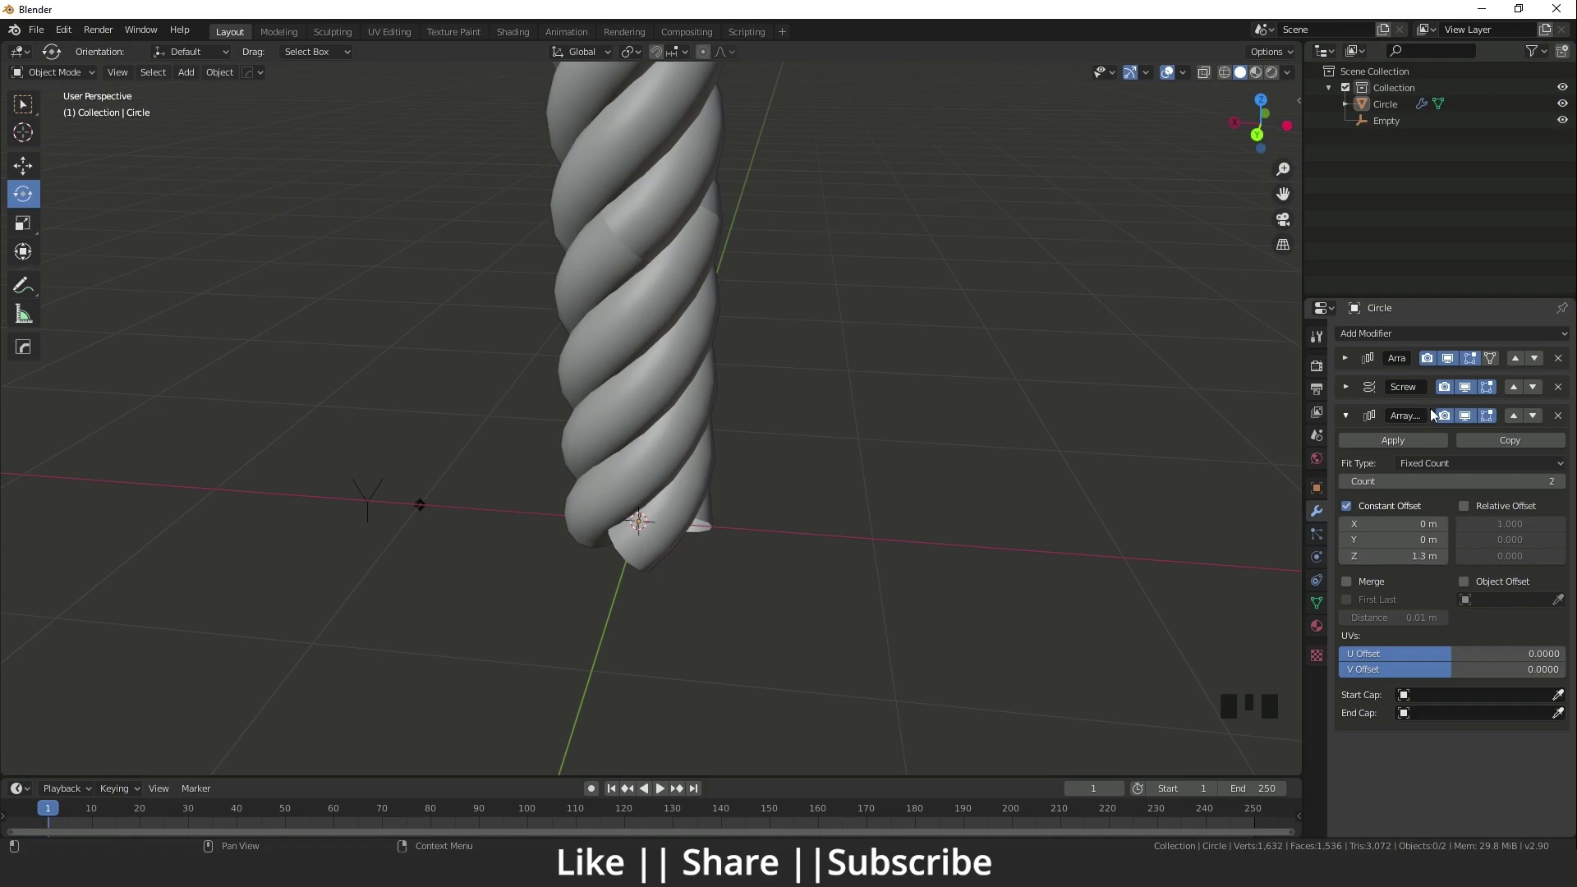
pyautogui.click(1352, 391)
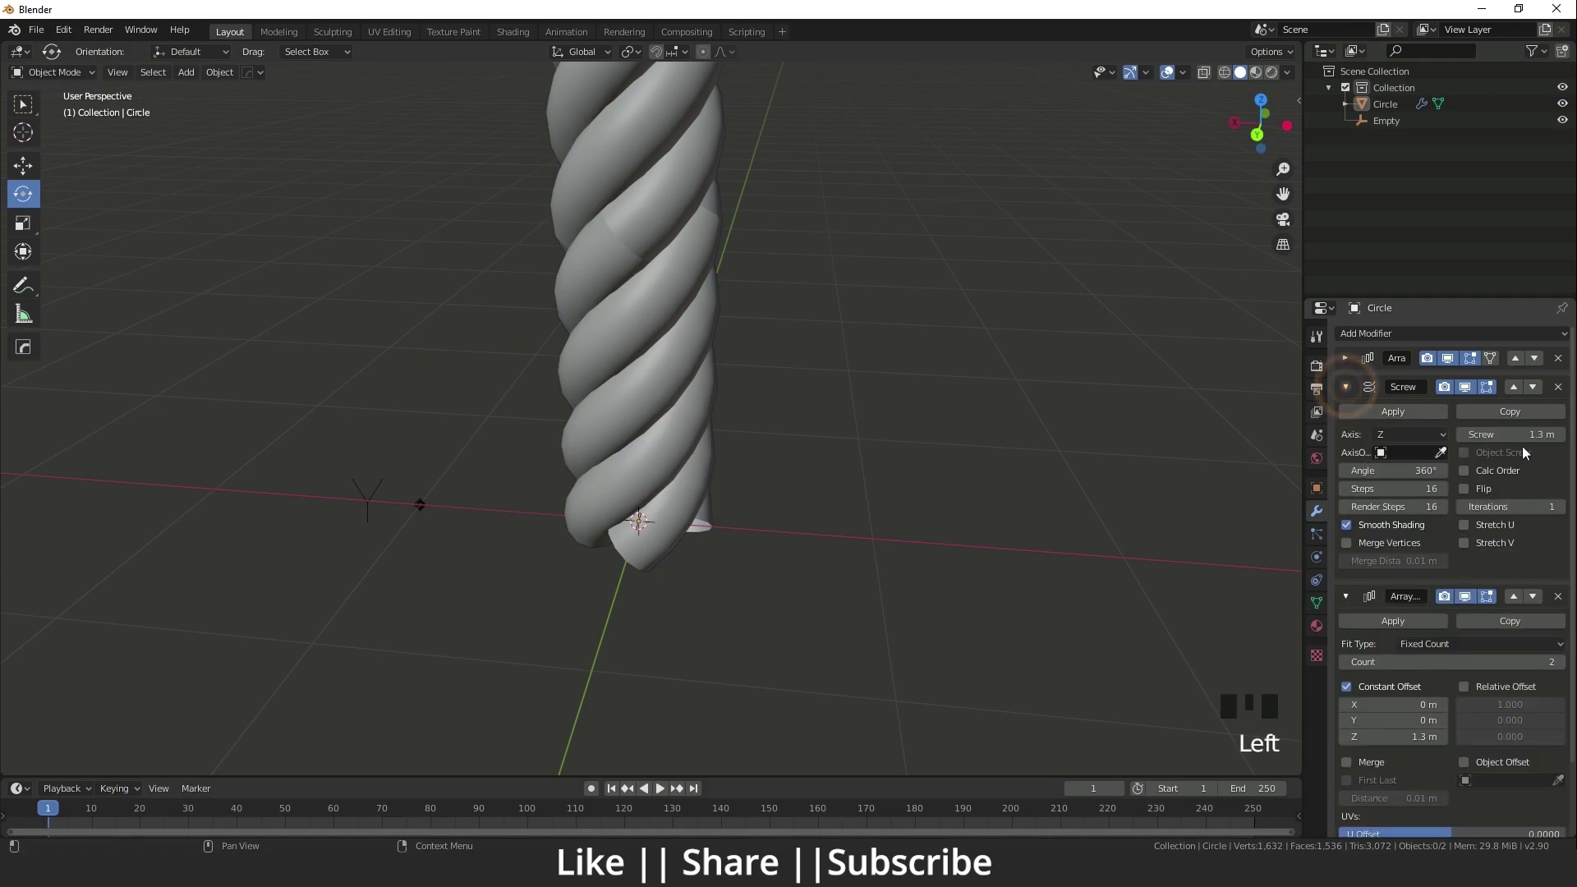
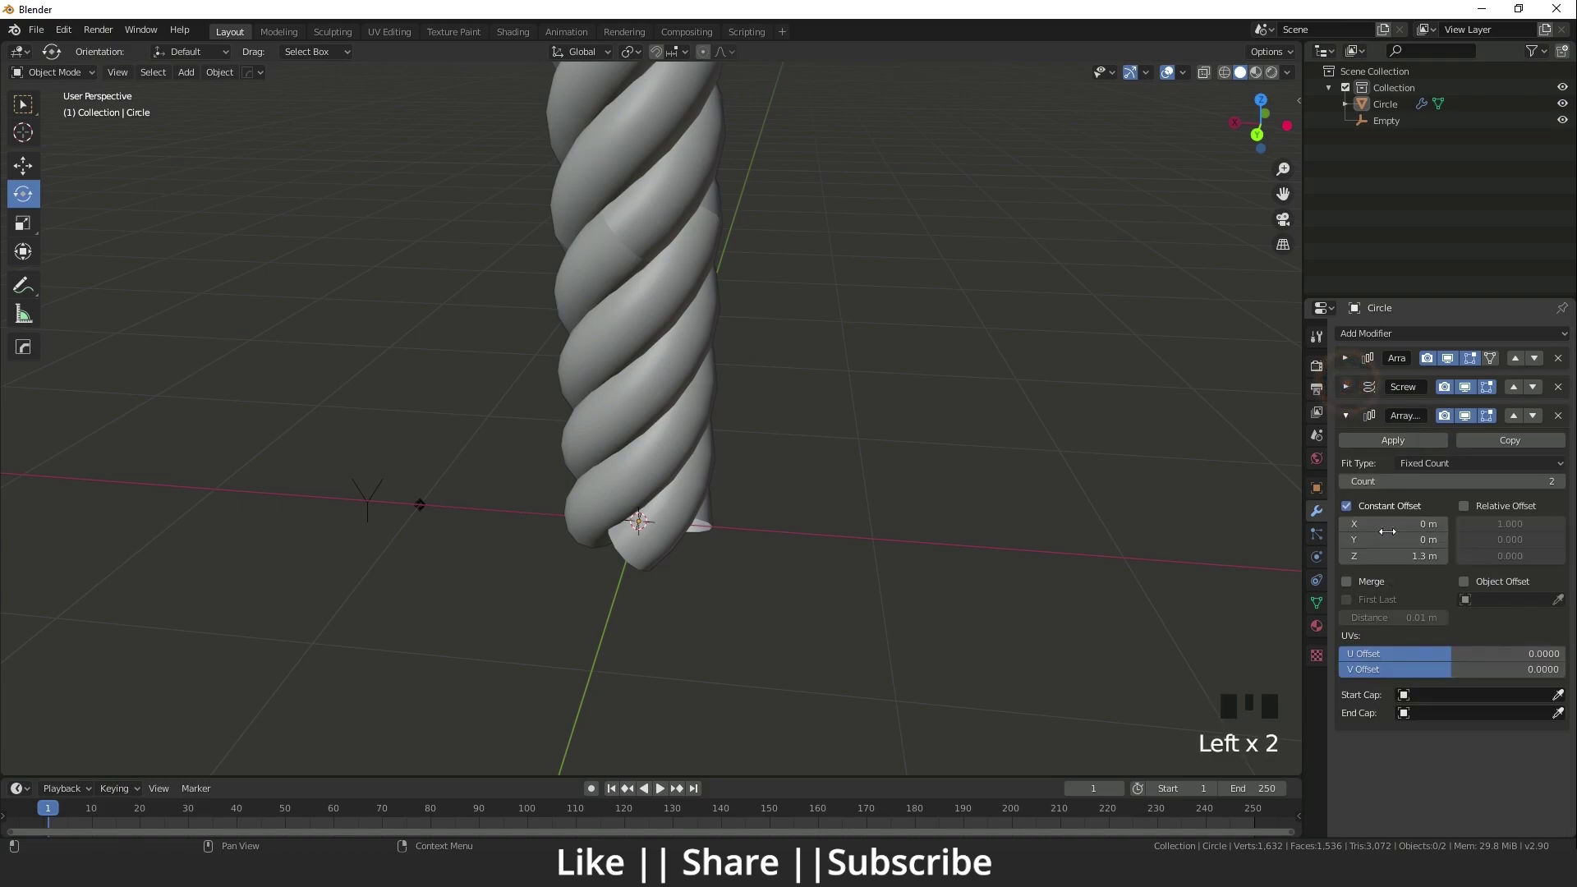
pyautogui.moveTo(672, 276); pyautogui.dragTo(729, 353)
pyautogui.scroll(3)
pyautogui.moveTo(747, 327); pyautogui.dragTo(784, 338)
pyautogui.scroll(3)
pyautogui.moveTo(811, 426); pyautogui.dragTo(762, 380)
pyautogui.scroll(-3)
pyautogui.moveTo(769, 422); pyautogui.dragTo(1353, 586)
pyautogui.click(1353, 586)
# Inspect the stacked rope and adjust the Screw modifier panel.
pyautogui.moveTo(930, 495); pyautogui.dragTo(840, 456)
pyautogui.scroll(-3)
pyautogui.moveTo(788, 496); pyautogui.dragTo(791, 408)
pyautogui.scroll(-3)
pyautogui.moveTo(712, 367); pyautogui.dragTo(631, 457)
pyautogui.scroll(-3)
pyautogui.moveTo(659, 490); pyautogui.dragTo(651, 443)
pyautogui.scroll(3)
pyautogui.click(1353, 421)
pyautogui.scroll(-3)
# Select the rope and the empty and hide them from the viewport.
pyautogui.moveTo(733, 418); pyautogui.dragTo(503, 208)
pyautogui.click(503, 208)
pyautogui.press('g')
pyautogui.press('g')
pyautogui.press('h')
pyautogui.press('h')
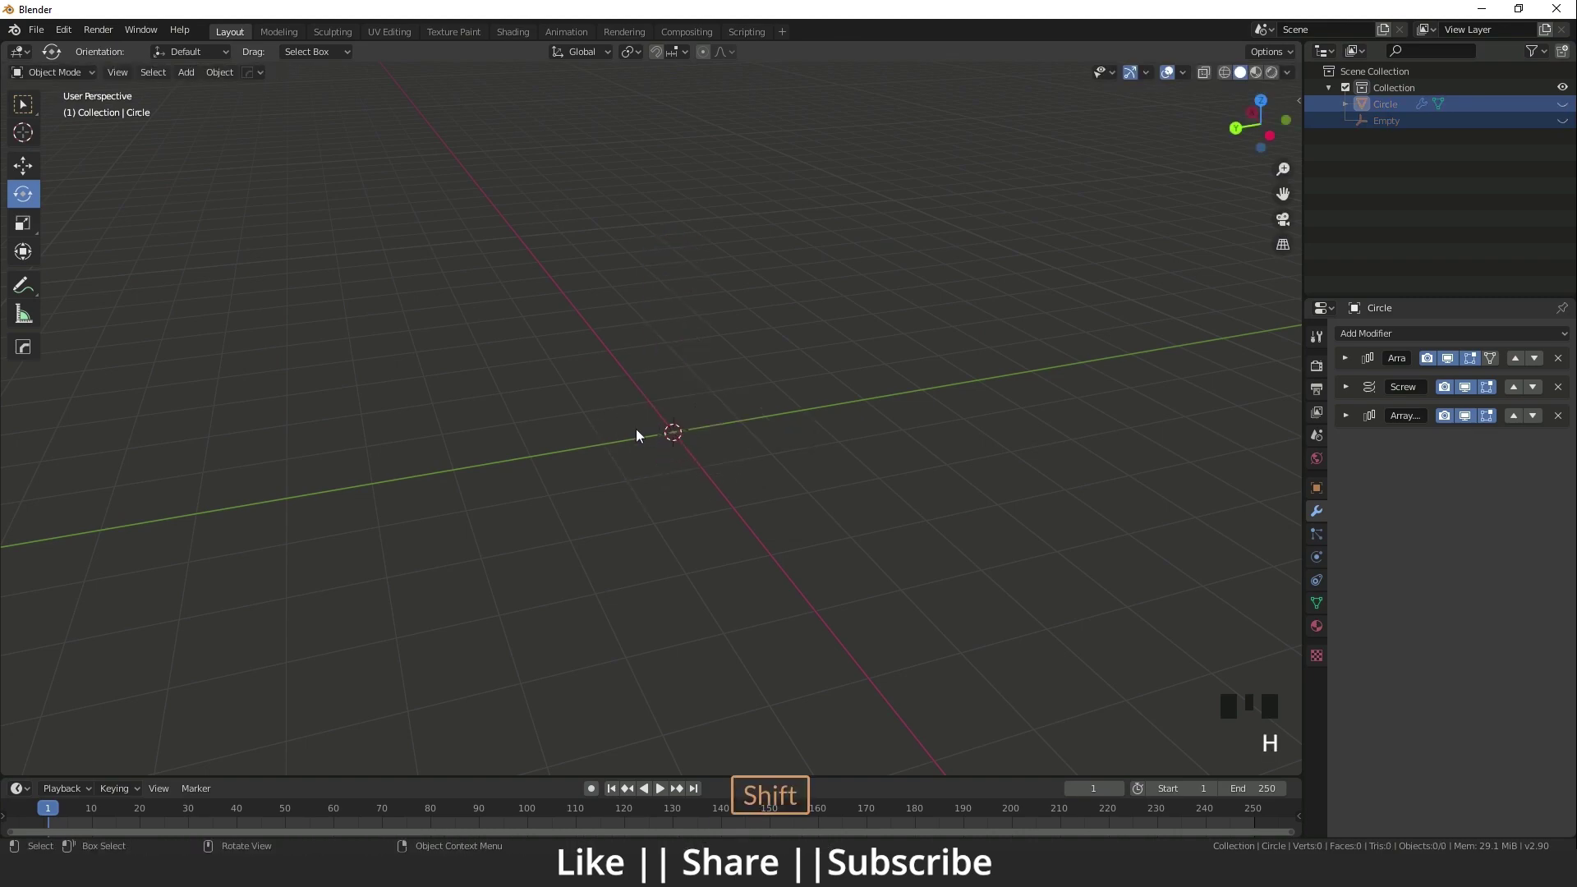
pyautogui.press('shift+a')
# Add a cylinder post and a SpiroFit spiral curve fitted around it.
pyautogui.press('shift+a')
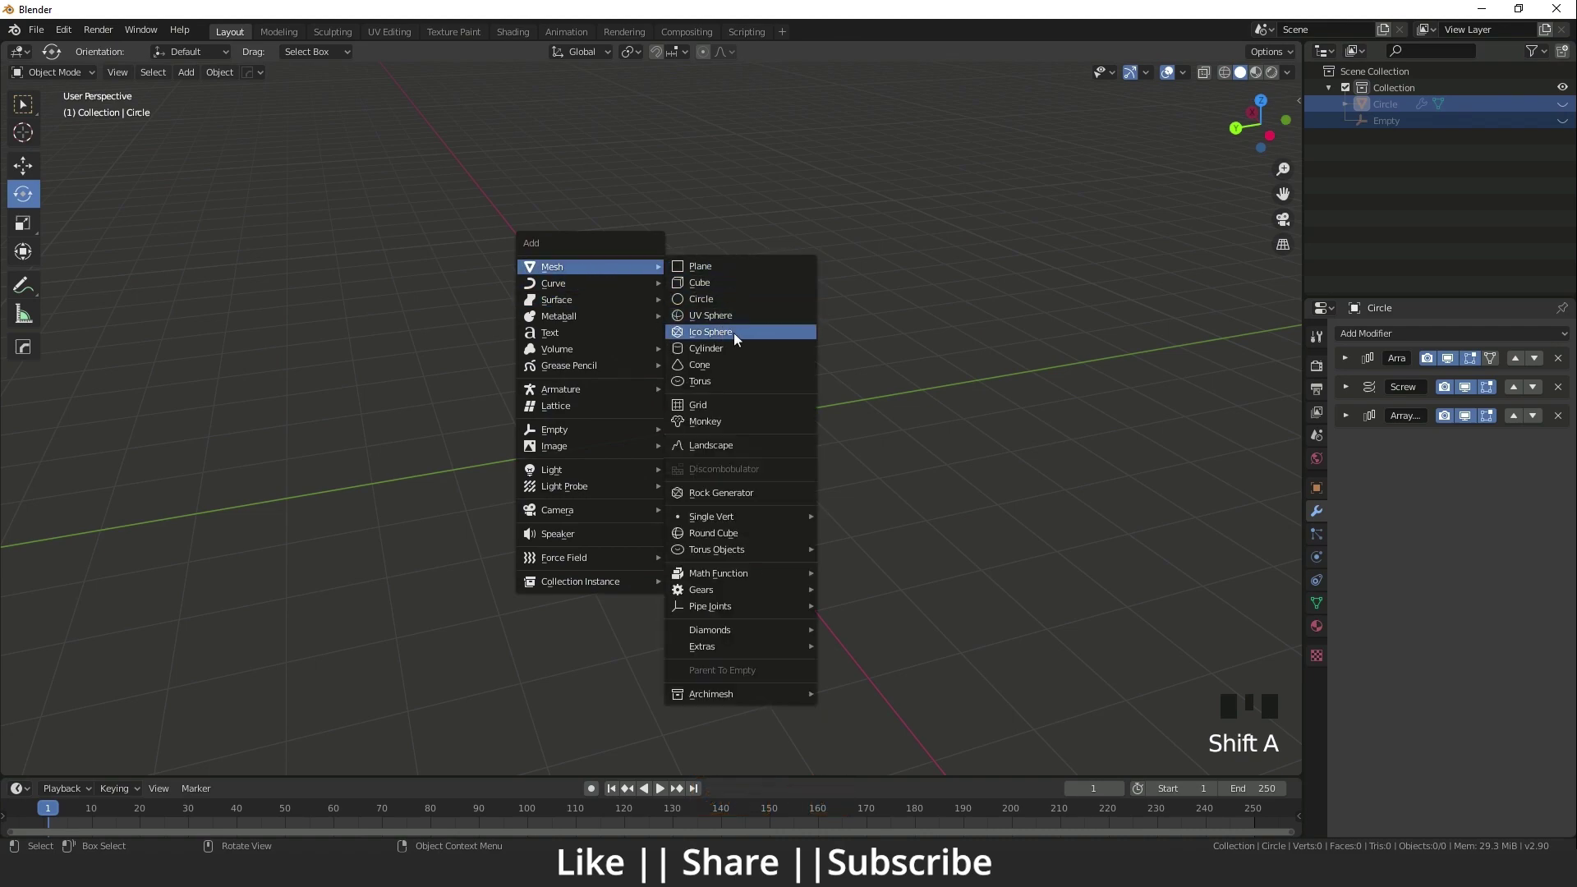
pyautogui.middleClick(703, 473)
pyautogui.scroll(3)
pyautogui.moveTo(705, 482); pyautogui.dragTo(491, 120)
pyautogui.press('shift+a')
pyautogui.press('shift+a')
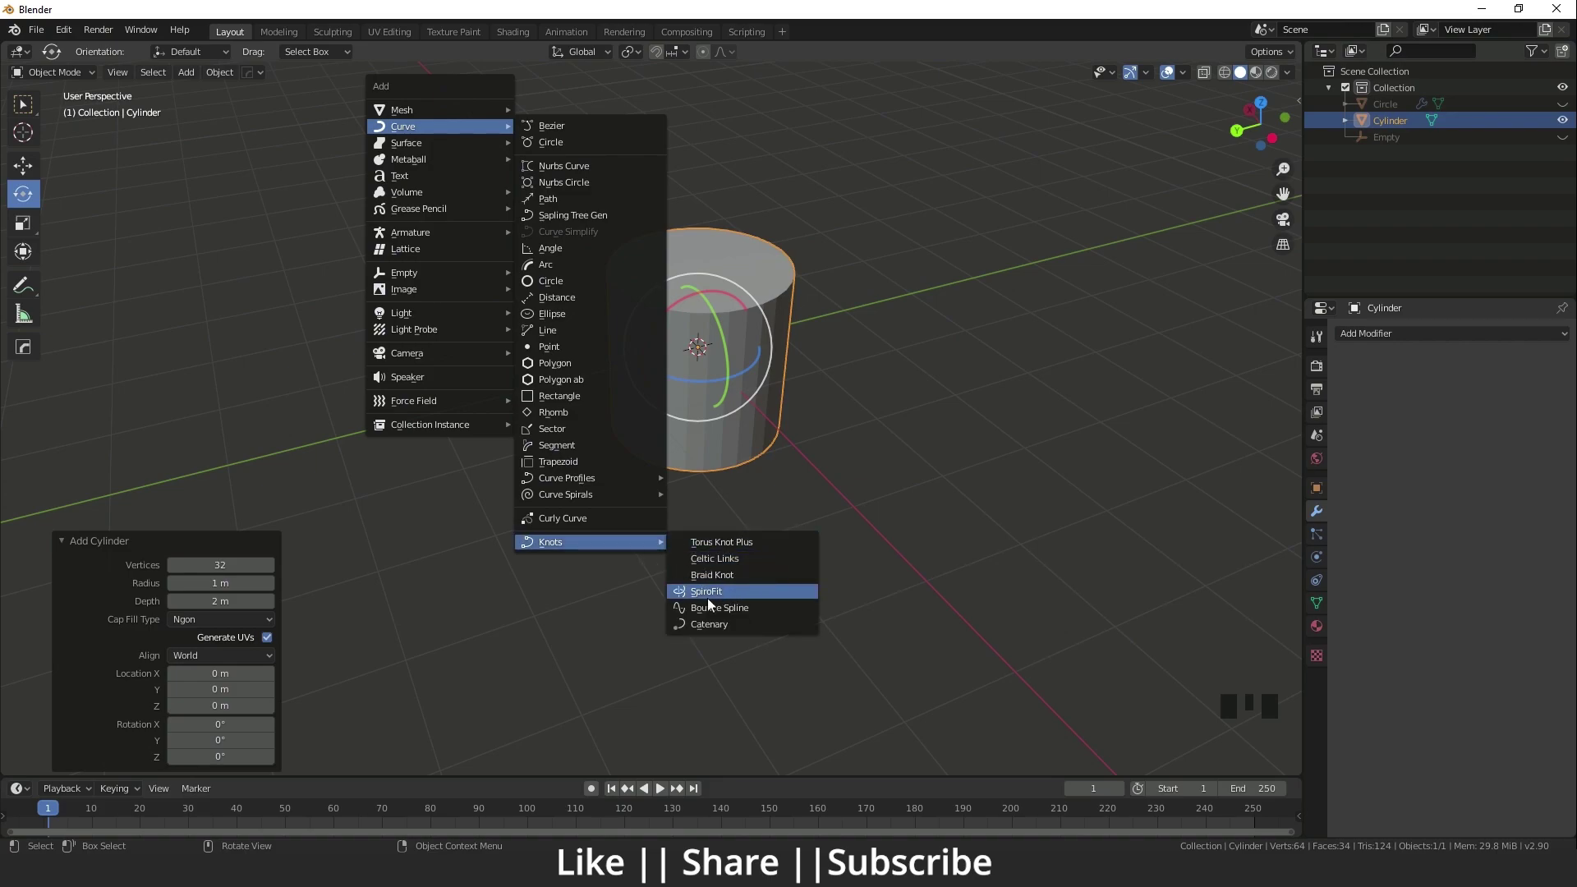
pyautogui.moveTo(845, 539); pyautogui.dragTo(745, 424)
pyautogui.scroll(3)
pyautogui.moveTo(747, 415); pyautogui.dragTo(516, 131)
# Search Preferences > Add-ons for 'extra' to check Add Curve: Extra Objects is enabled.
pyautogui.press('shift+a')
pyautogui.press('shift+a')
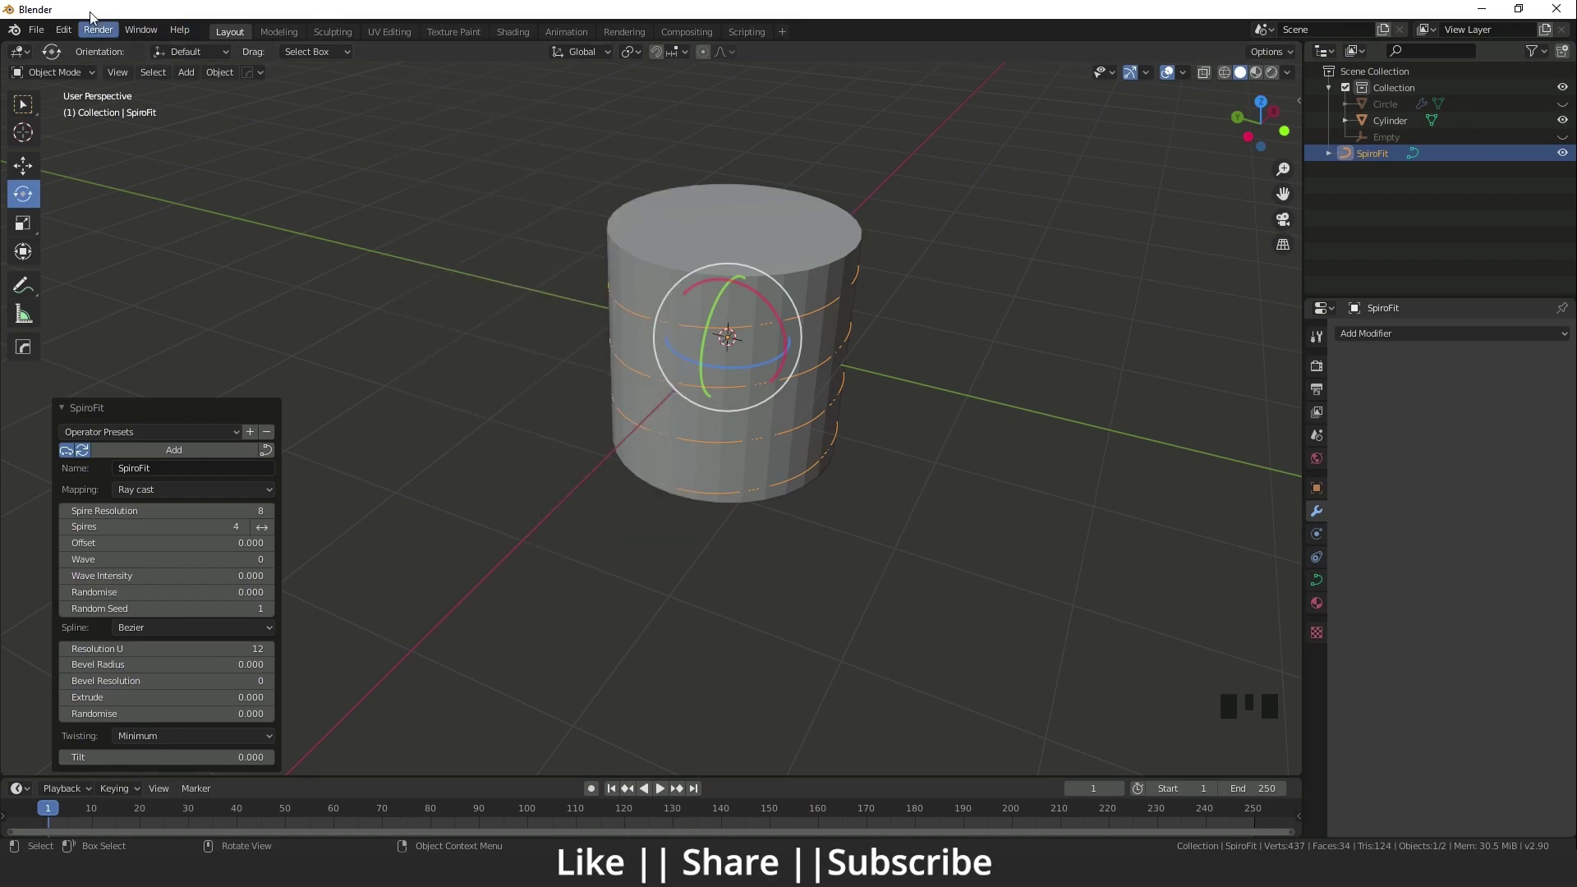
pyautogui.moveTo(74, 41); pyautogui.dragTo(436, 122)
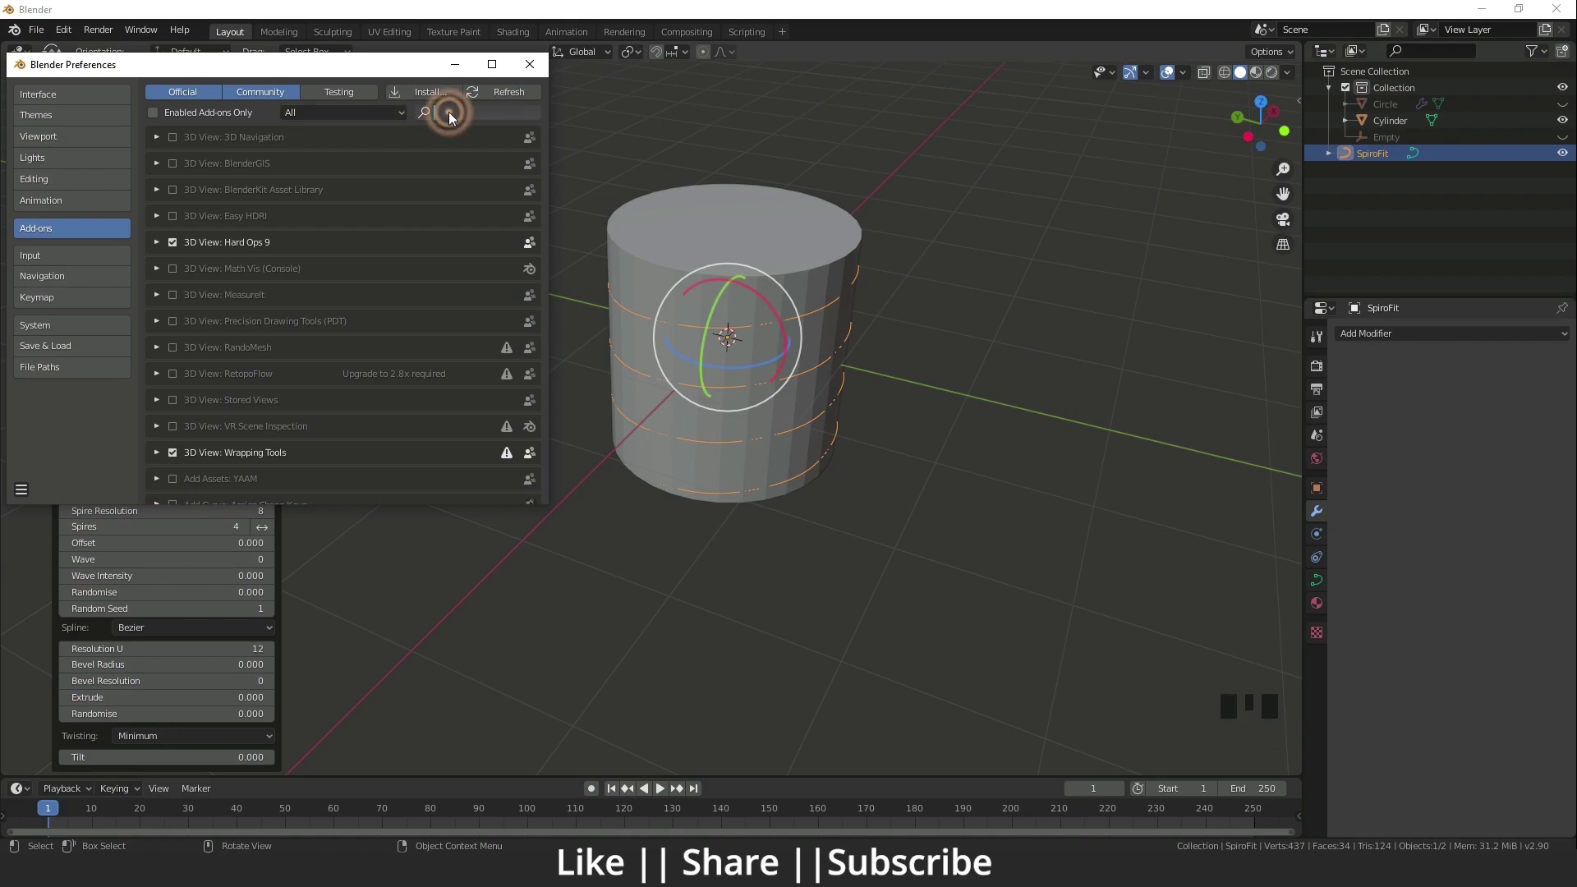
pyautogui.press('e')
pyautogui.press('x')
pyautogui.press('t')
pyautogui.press('r')
pyautogui.press('a')
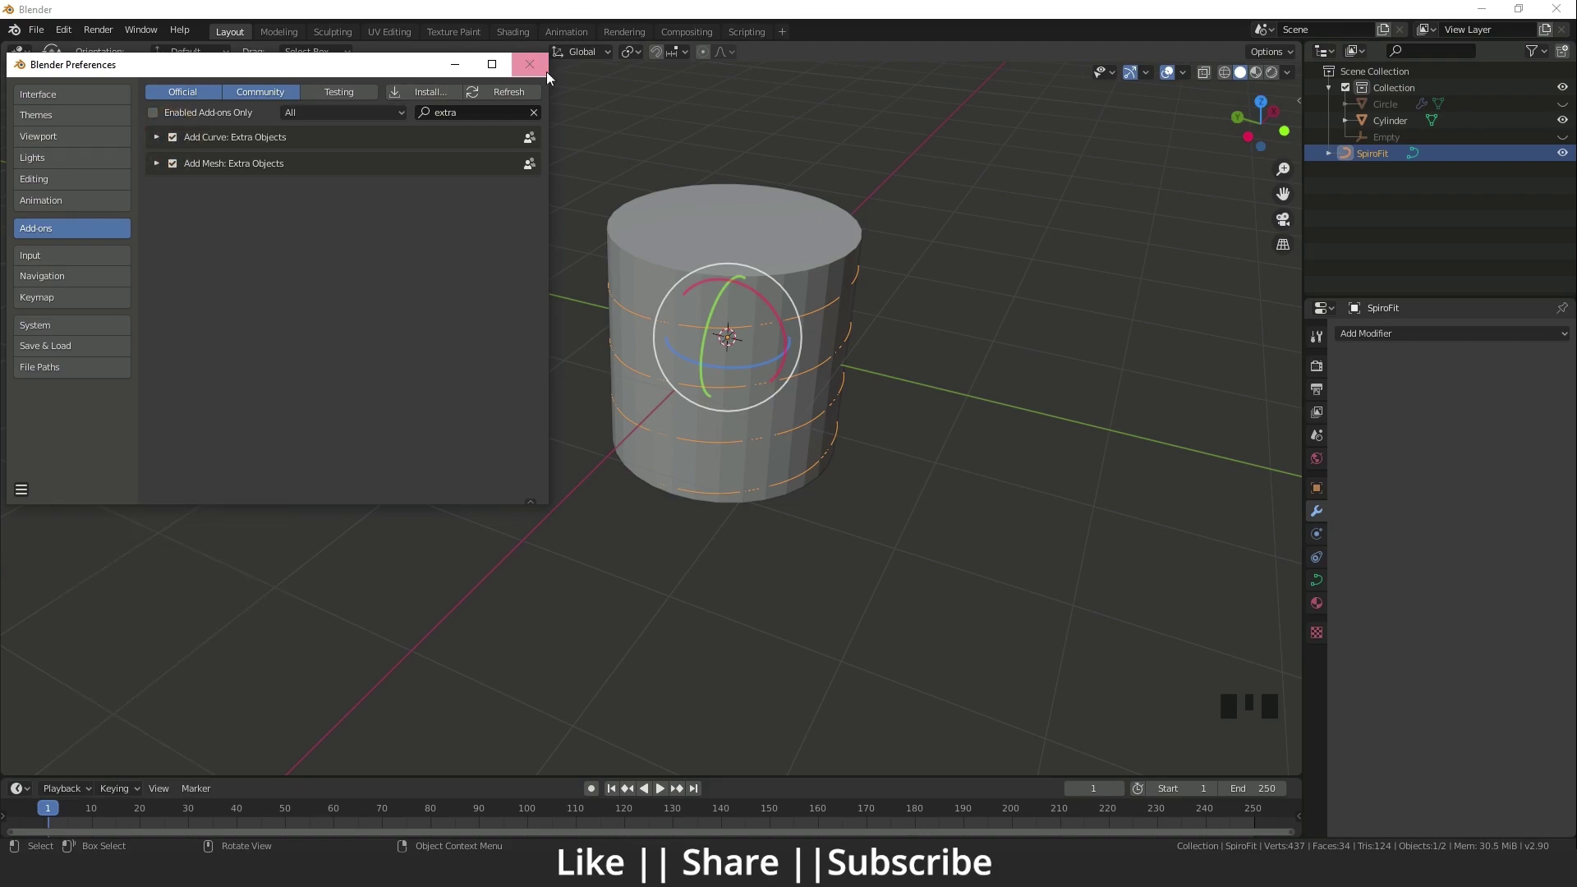
pyautogui.scroll(3)
# Unhide the rope with Alt+H, then hide the cylinder post to leave the rope beside the spiral.
pyautogui.middleClick(784, 463)
pyautogui.scroll(-3)
pyautogui.moveTo(769, 377); pyautogui.dragTo(571, 135)
pyautogui.press('alt+h')
pyautogui.scroll(-3)
pyautogui.middleClick(952, 513)
pyautogui.scroll(3)
pyautogui.moveTo(694, 422); pyautogui.dragTo(713, 321)
pyautogui.click(714, 321)
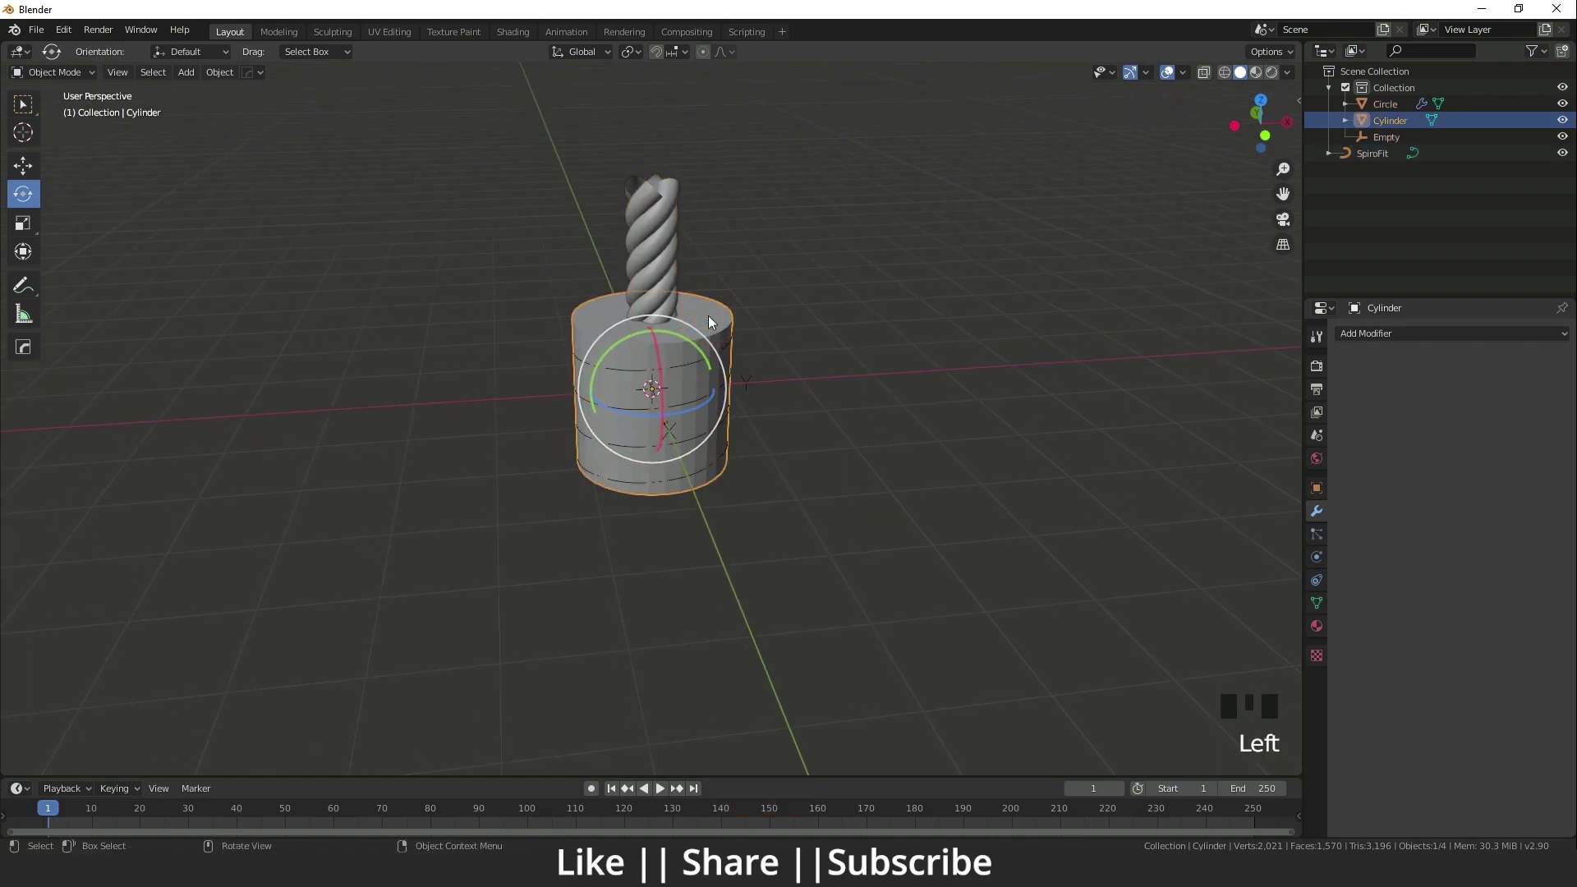
pyautogui.press('h')
pyautogui.press('h')
# Select the rope and expand its Array modifier settings in Modifier Properties.
pyautogui.scroll(3)
pyautogui.moveTo(697, 434); pyautogui.dragTo(695, 405)
pyautogui.scroll(3)
pyautogui.moveTo(699, 401); pyautogui.dragTo(665, 409)
pyautogui.click(665, 408)
pyautogui.moveTo(734, 438); pyautogui.dragTo(1353, 420)
pyautogui.click(1353, 420)
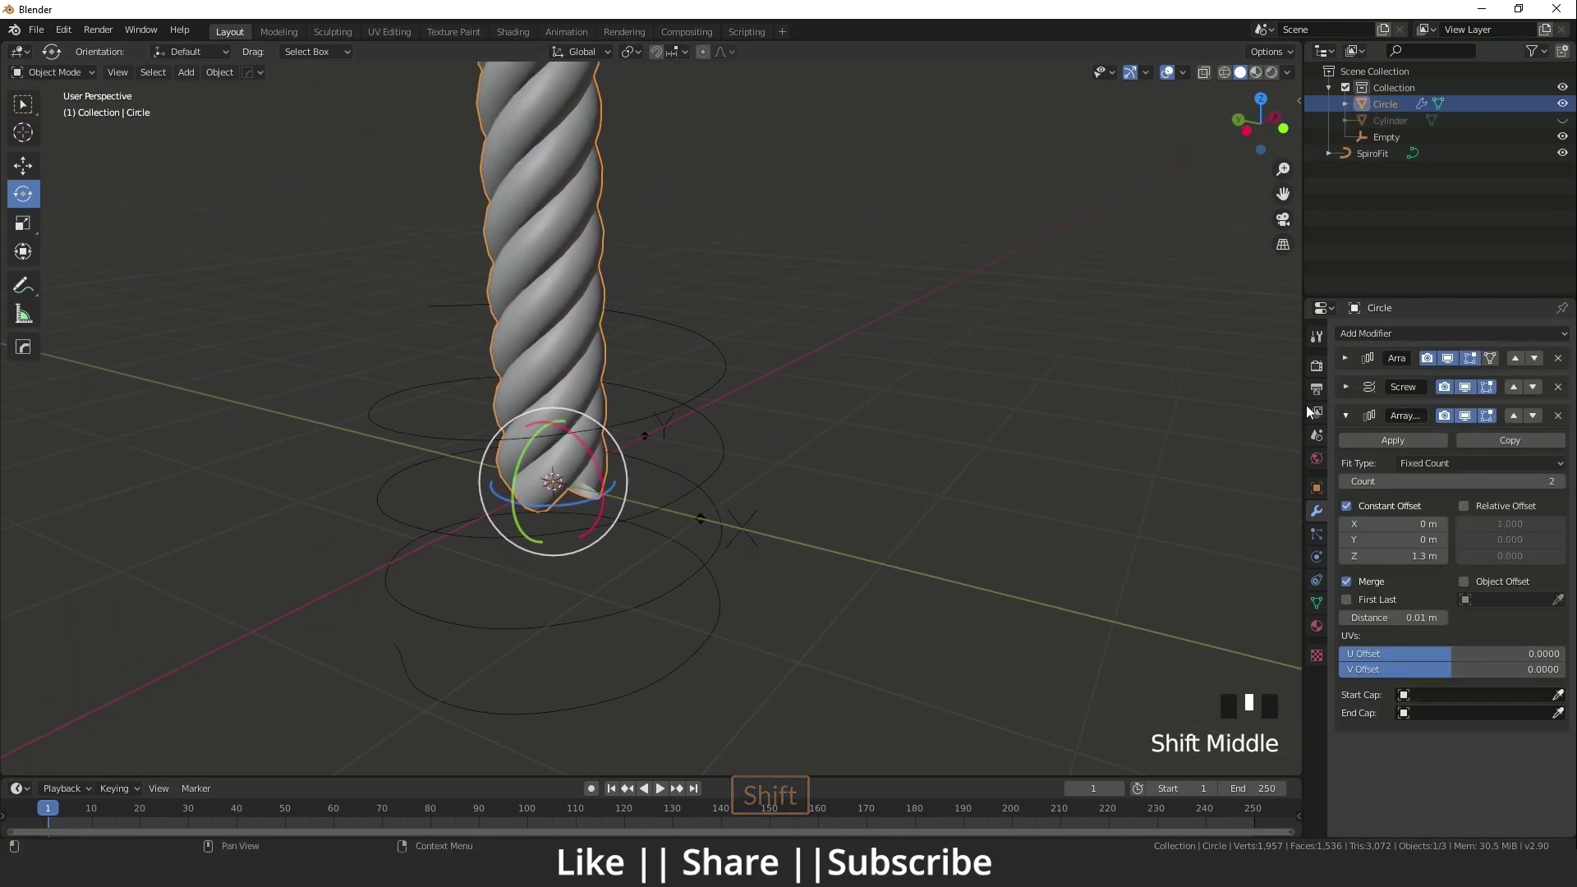
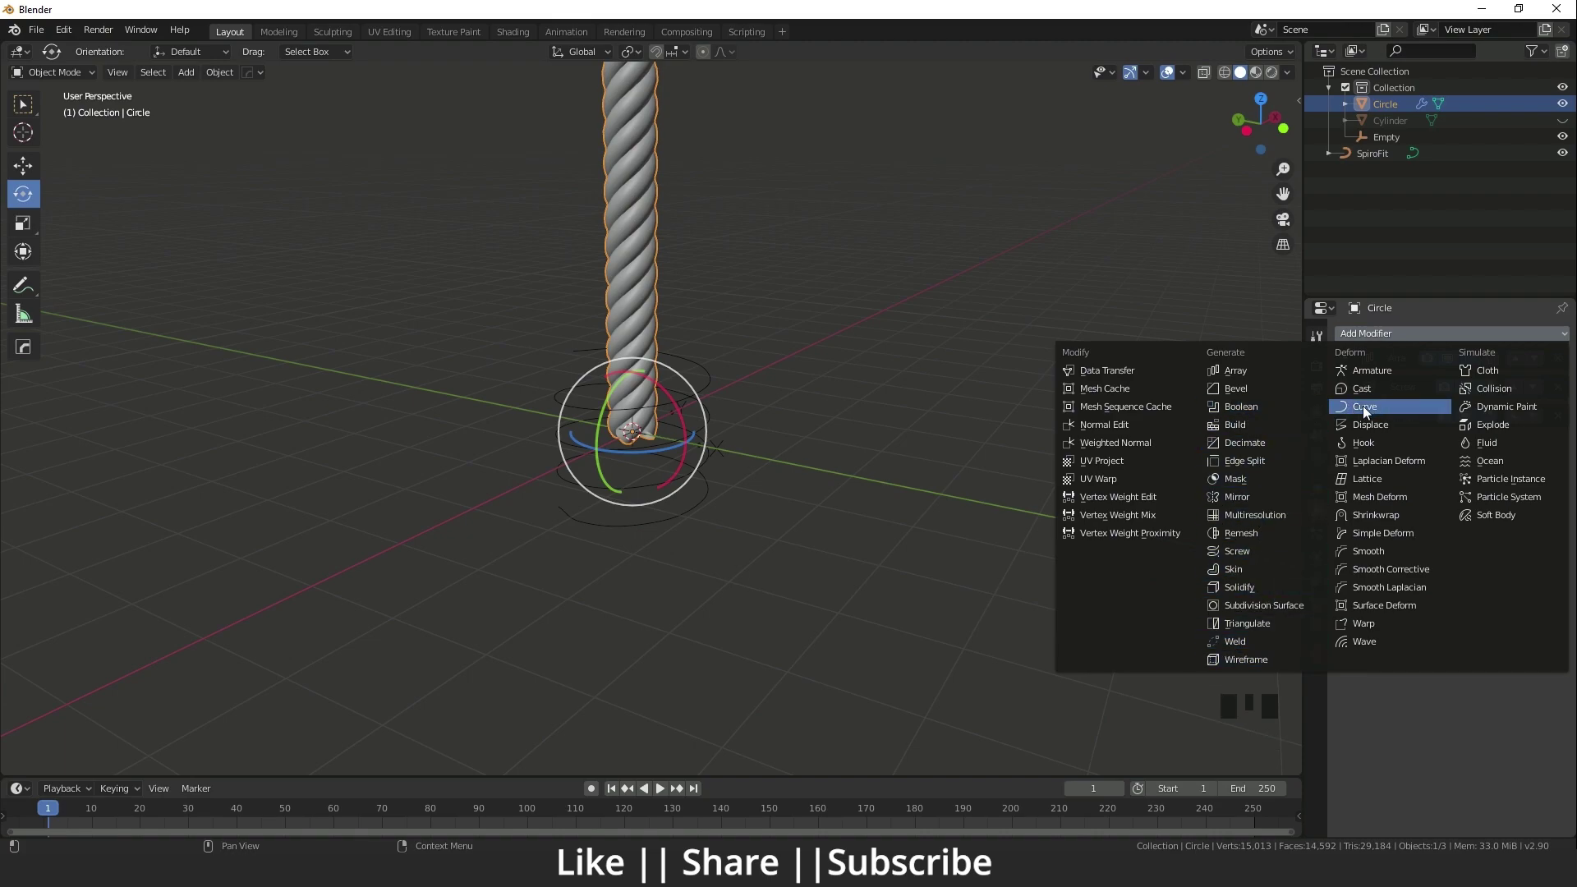
# Add a Curve modifier to the rope with SpiroFit as its deform object, coiling it along the spiral.
pyautogui.moveTo(791, 483); pyautogui.dragTo(710, 374)
pyautogui.scroll(-3)
pyautogui.scroll(3)
pyautogui.moveTo(708, 415); pyautogui.dragTo(1402, 523)
pyautogui.moveTo(1401, 523); pyautogui.dragTo(665, 634)
pyautogui.moveTo(664, 634); pyautogui.dragTo(1442, 554)
pyautogui.click(1442, 554)
# Inspect the coil, unhide the cylinder post and scale it down to 0.777.
pyautogui.moveTo(766, 603); pyautogui.dragTo(587, 482)
pyautogui.scroll(3)
pyautogui.moveTo(815, 451); pyautogui.dragTo(698, 393)
pyautogui.scroll(3)
pyautogui.moveTo(723, 417); pyautogui.dragTo(711, 403)
pyautogui.scroll(-3)
pyautogui.moveTo(733, 358); pyautogui.dragTo(732, 402)
pyautogui.moveTo(731, 401); pyautogui.dragTo(711, 465)
pyautogui.scroll(3)
pyautogui.moveTo(733, 467); pyautogui.dragTo(766, 383)
pyautogui.press('alt+h')
pyautogui.press('alt+h')
pyautogui.scroll(-3)
pyautogui.middleClick(764, 427)
pyautogui.click(655, 346)
pyautogui.press('s')
pyautogui.press('s')
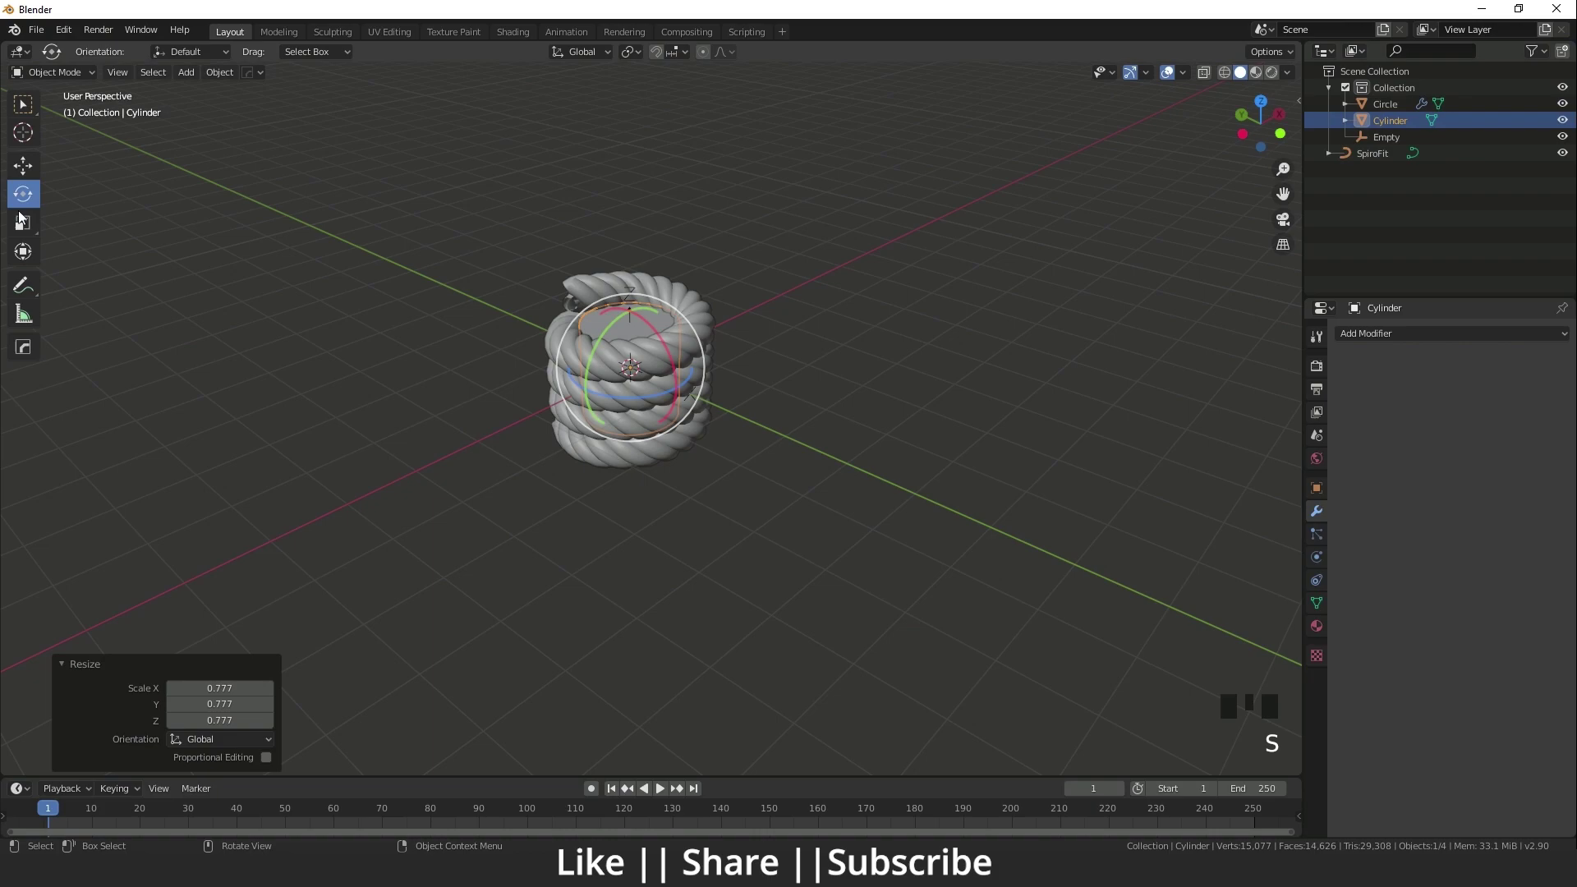
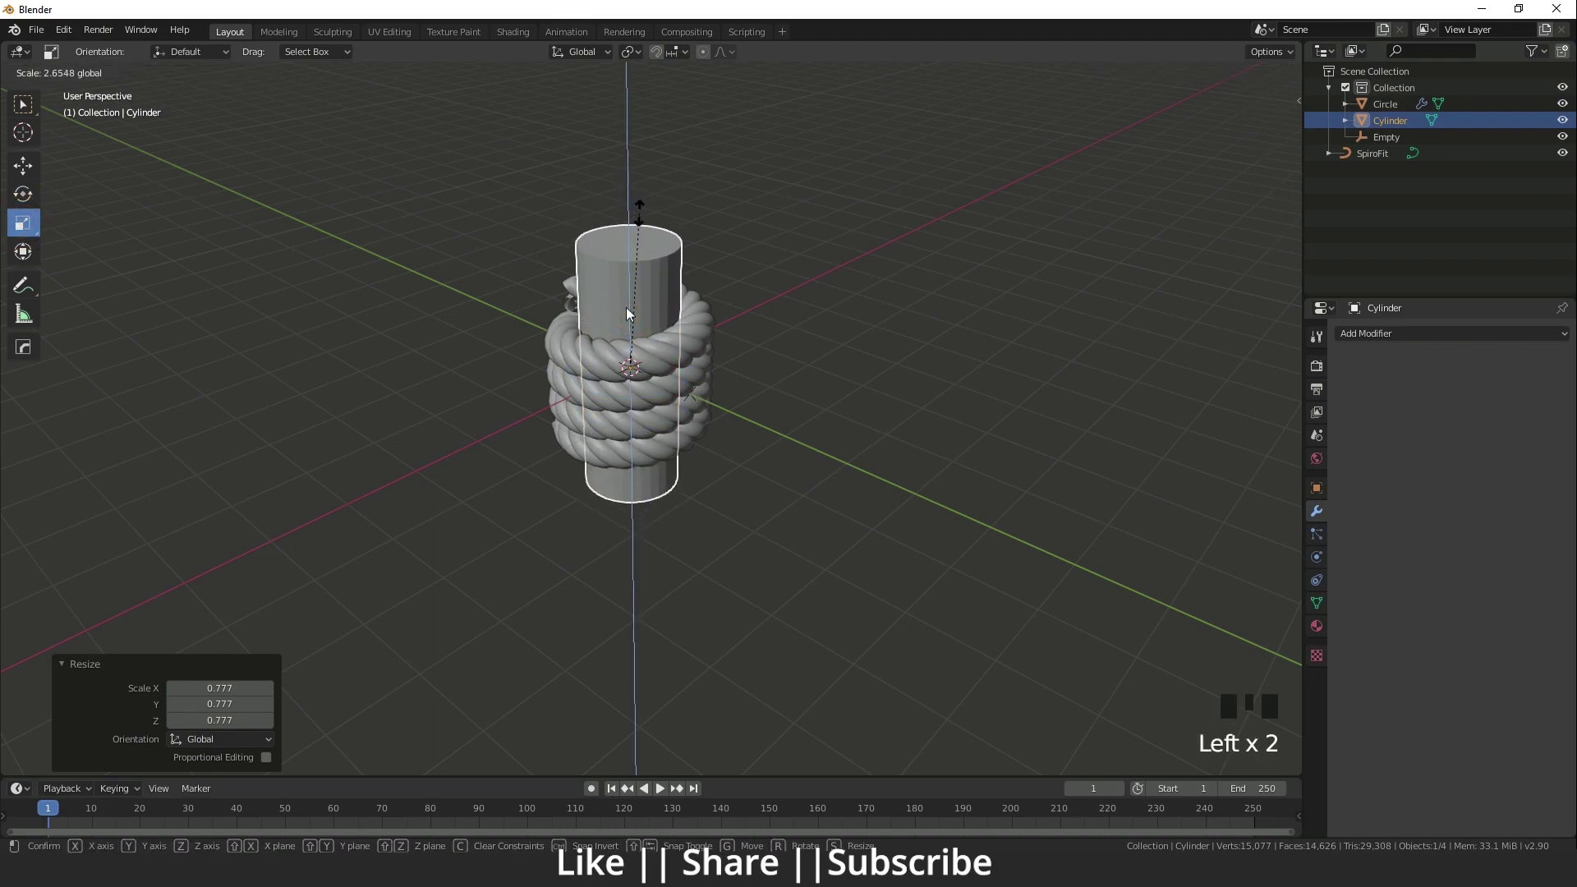
# Scale the cylinder taller along Z so the coil wraps around its middle.
pyautogui.moveTo(718, 407); pyautogui.dragTo(669, 422)
pyautogui.scroll(3)
pyautogui.moveTo(782, 414); pyautogui.dragTo(672, 415)
pyautogui.scroll(-3)
pyautogui.moveTo(686, 446); pyautogui.dragTo(891, 382)
pyautogui.click(891, 382)
# Orbit around the coiled post and reselect the rope with its four modifiers.
pyautogui.moveTo(801, 493); pyautogui.dragTo(529, 303)
pyautogui.scroll(3)
pyautogui.moveTo(862, 277); pyautogui.dragTo(751, 423)
pyautogui.scroll(-3)
pyautogui.middleClick(787, 414)
pyautogui.click(682, 268)
pyautogui.scroll(-3)
pyautogui.moveTo(779, 393); pyautogui.dragTo(640, 403)
pyautogui.scroll(3)
pyautogui.moveTo(664, 397); pyautogui.dragTo(788, 356)
pyautogui.scroll(-3)
pyautogui.moveTo(750, 366); pyautogui.dragTo(582, 340)
pyautogui.click(581, 339)
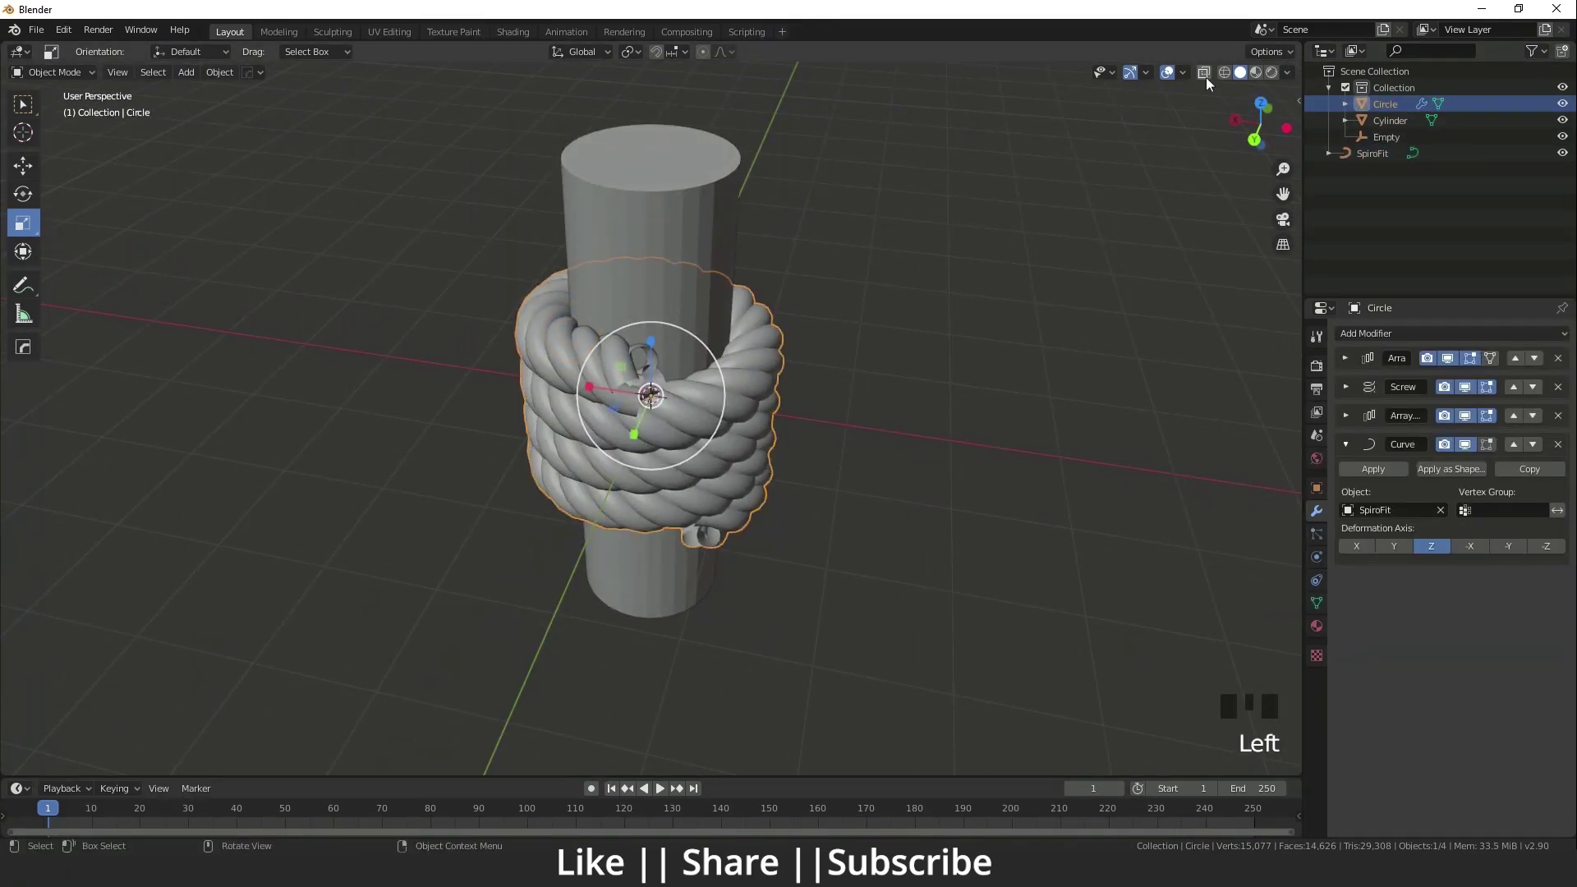
# Select the SpiroFit spiral curve showing through the rope coil.
pyautogui.moveTo(1205, 77); pyautogui.dragTo(681, 553)
pyautogui.moveTo(681, 553); pyautogui.dragTo(948, 430)
pyautogui.click(949, 430)
pyautogui.scroll(3)
pyautogui.moveTo(827, 348); pyautogui.dragTo(799, 381)
pyautogui.click(799, 381)
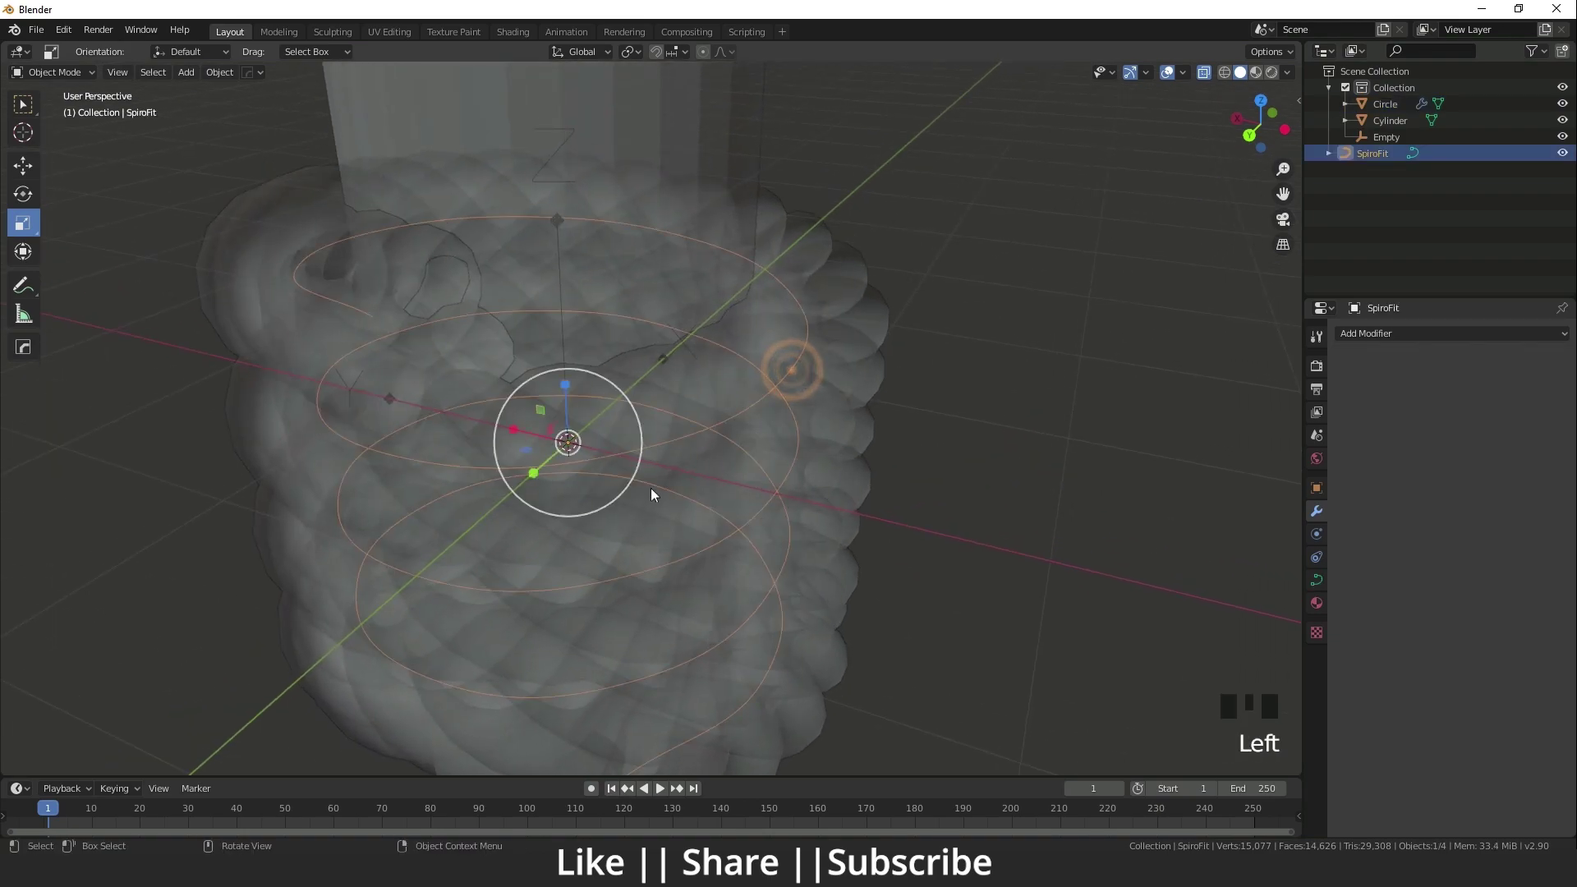
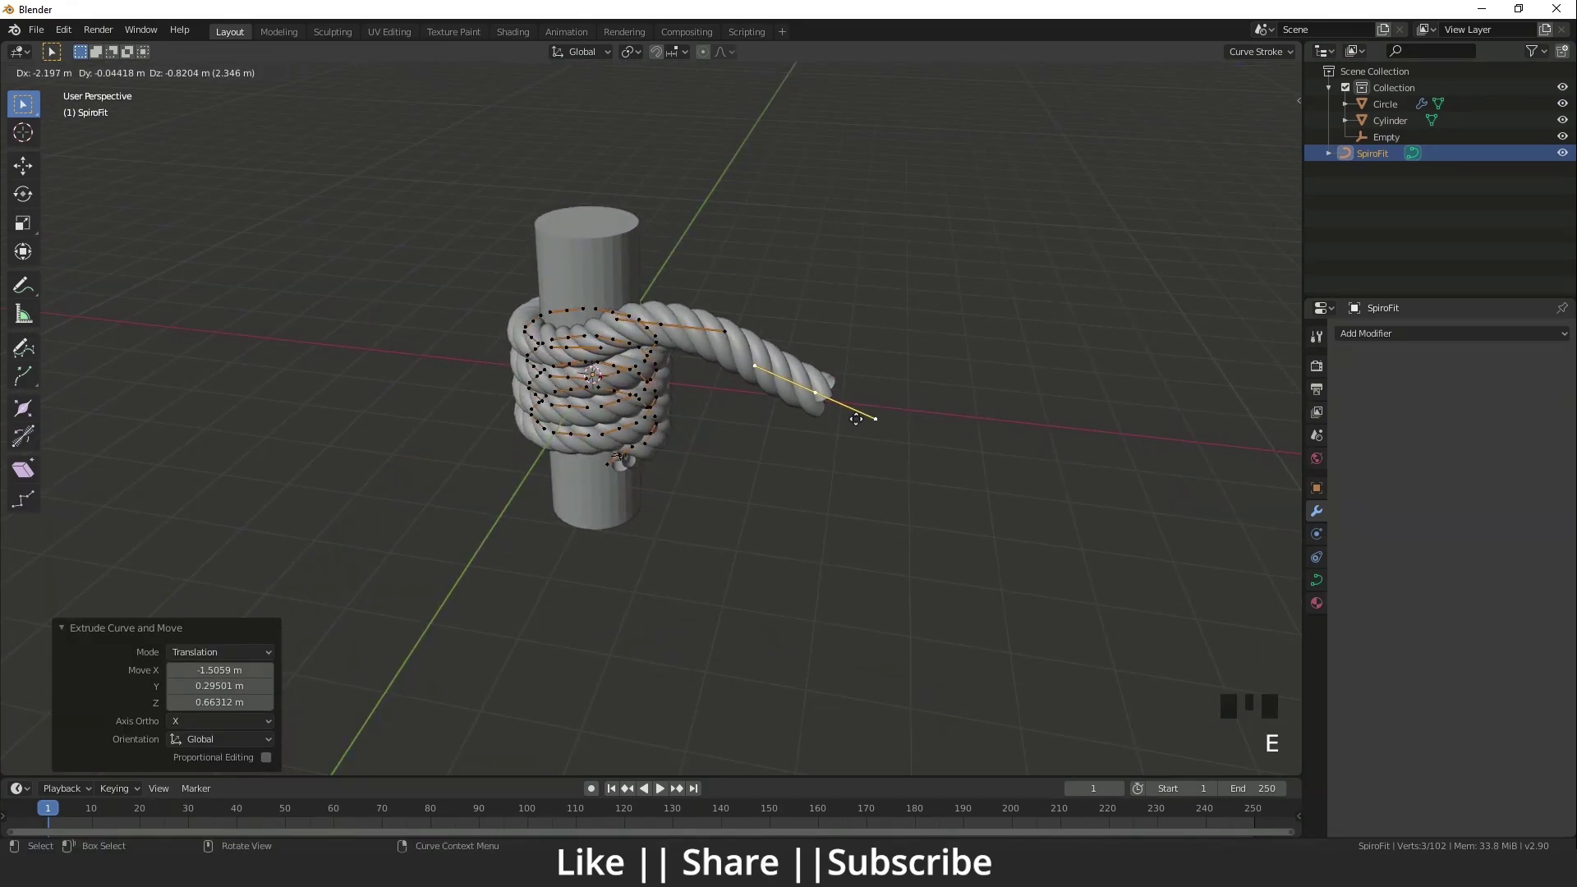
# Extrude the spiral's end into a trail of new curve points leading away from the post across the ground.
pyautogui.press('e')
pyautogui.click(664, 336)
pyautogui.click(29, 179)
pyautogui.click(620, 392)
pyautogui.middleClick(846, 436)
pyautogui.click(753, 490)
pyautogui.middleClick(776, 567)
pyautogui.click(544, 593)
pyautogui.middleClick(499, 638)
pyautogui.click(733, 590)
pyautogui.click(694, 602)
pyautogui.press('e')
pyautogui.press('e')
pyautogui.press('e')
pyautogui.press('e')
pyautogui.middleClick(602, 528)
pyautogui.press('e')
pyautogui.press('e')
pyautogui.middleClick(669, 480)
# Continue adding curve points in loops so the rope tangles loosely across the ground.
pyautogui.click(413, 551)
pyautogui.click(452, 536)
pyautogui.middleClick(474, 443)
pyautogui.click(529, 538)
pyautogui.middleClick(526, 549)
pyautogui.click(483, 508)
pyautogui.click(433, 497)
pyautogui.click(480, 480)
pyautogui.click(470, 424)
pyautogui.middleClick(474, 442)
pyautogui.click(355, 561)
pyautogui.middleClick(658, 488)
pyautogui.click(531, 448)
pyautogui.click(448, 445)
pyautogui.click(492, 548)
pyautogui.click(442, 429)
pyautogui.click(442, 395)
pyautogui.press('e')
pyautogui.doubleClick(318, 510)
pyautogui.middleClick(317, 560)
pyautogui.press('e')
pyautogui.click(406, 616)
pyautogui.click(446, 610)
# Return to Object Mode and expand the rope's Screw modifier settings.
pyautogui.scroll(-3)
pyautogui.moveTo(526, 554); pyautogui.dragTo(684, 487)
pyautogui.scroll(-3)
pyautogui.moveTo(697, 520); pyautogui.dragTo(677, 530)
pyautogui.scroll(3)
pyautogui.moveTo(683, 534); pyautogui.dragTo(679, 581)
pyautogui.press('Tab')
pyautogui.moveTo(682, 587); pyautogui.dragTo(736, 469)
pyautogui.scroll(3)
pyautogui.moveTo(510, 512); pyautogui.dragTo(685, 523)
pyautogui.scroll(3)
pyautogui.moveTo(705, 549); pyautogui.dragTo(1348, 390)
pyautogui.click(1349, 390)
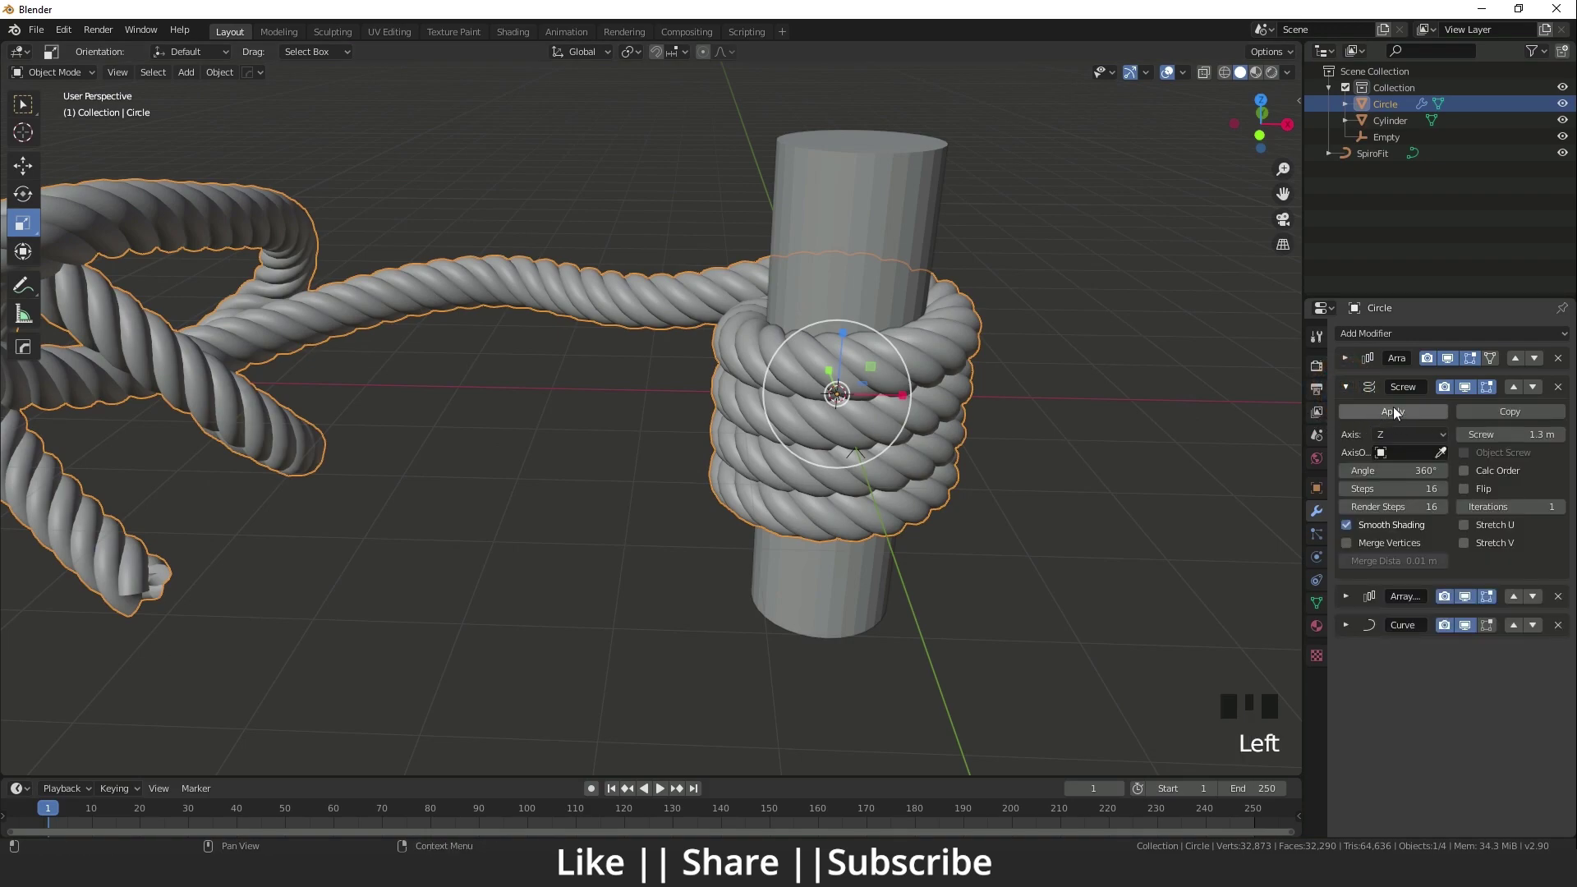
# Apply the Screw modifier to bake the twist into the rope mesh, and isolate the rope with Shift+H.
pyautogui.click(1399, 412)
pyautogui.scroll(-3)
pyautogui.moveTo(804, 519); pyautogui.dragTo(732, 433)
pyautogui.press('shift+h')
pyautogui.scroll(3)
pyautogui.moveTo(730, 476); pyautogui.dragTo(731, 367)
# In Edit Mode edge select, pick the edge loop at the rope's open cut end and bring up the edge context menu.
pyautogui.press('Tab')
pyautogui.moveTo(765, 417); pyautogui.dragTo(768, 500)
pyautogui.scroll(3)
pyautogui.moveTo(930, 565); pyautogui.dragTo(818, 472)
pyautogui.press('2')
pyautogui.moveTo(876, 500); pyautogui.dragTo(785, 349)
pyautogui.doubleClick(785, 349)
pyautogui.scroll(-3)
pyautogui.moveTo(792, 427); pyautogui.dragTo(740, 426)
pyautogui.scroll(3)
pyautogui.moveTo(857, 400); pyautogui.dragTo(789, 342)
pyautogui.moveTo(790, 341); pyautogui.dragTo(733, 691)
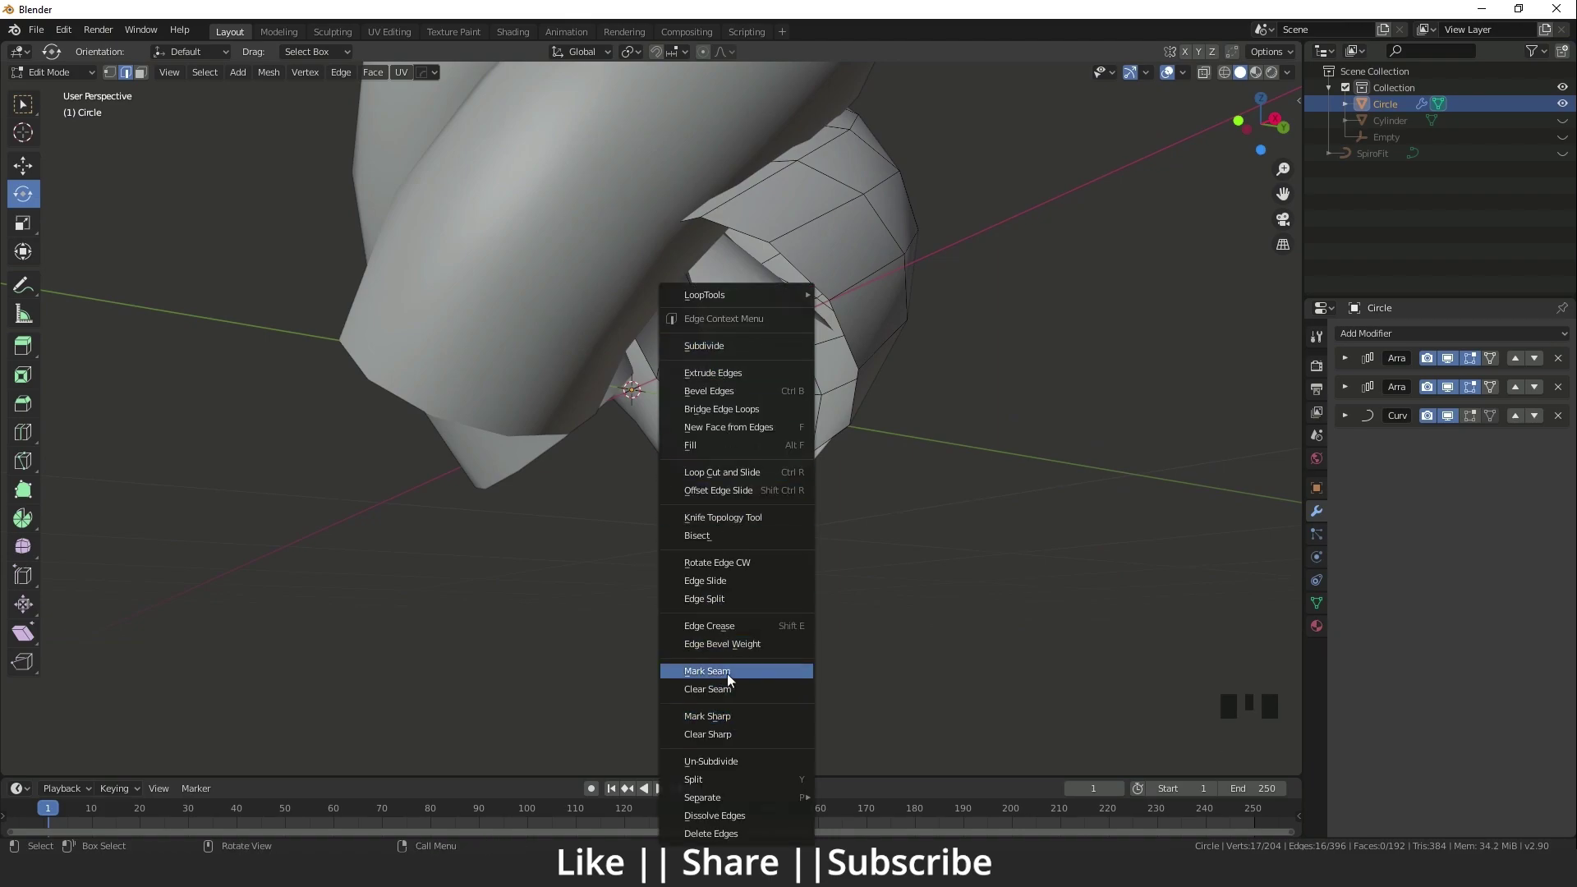
# Orbit and zoom around the rope strands to frame them before unwrapping.
pyautogui.moveTo(761, 534); pyautogui.dragTo(729, 575)
pyautogui.scroll(-3)
pyautogui.moveTo(669, 426); pyautogui.dragTo(383, 42)
pyautogui.moveTo(384, 42); pyautogui.dragTo(944, 377)
pyautogui.moveTo(944, 378); pyautogui.dragTo(939, 484)
pyautogui.scroll(-3)
pyautogui.middleClick(908, 548)
pyautogui.scroll(3)
pyautogui.moveTo(941, 604); pyautogui.dragTo(977, 444)
pyautogui.middleClick(1000, 442)
# Select all strand faces, unwrap them and switch to the UV Editing workspace.
pyautogui.press('a')
pyautogui.press('3')
pyautogui.scroll(3)
pyautogui.doubleClick(981, 313)
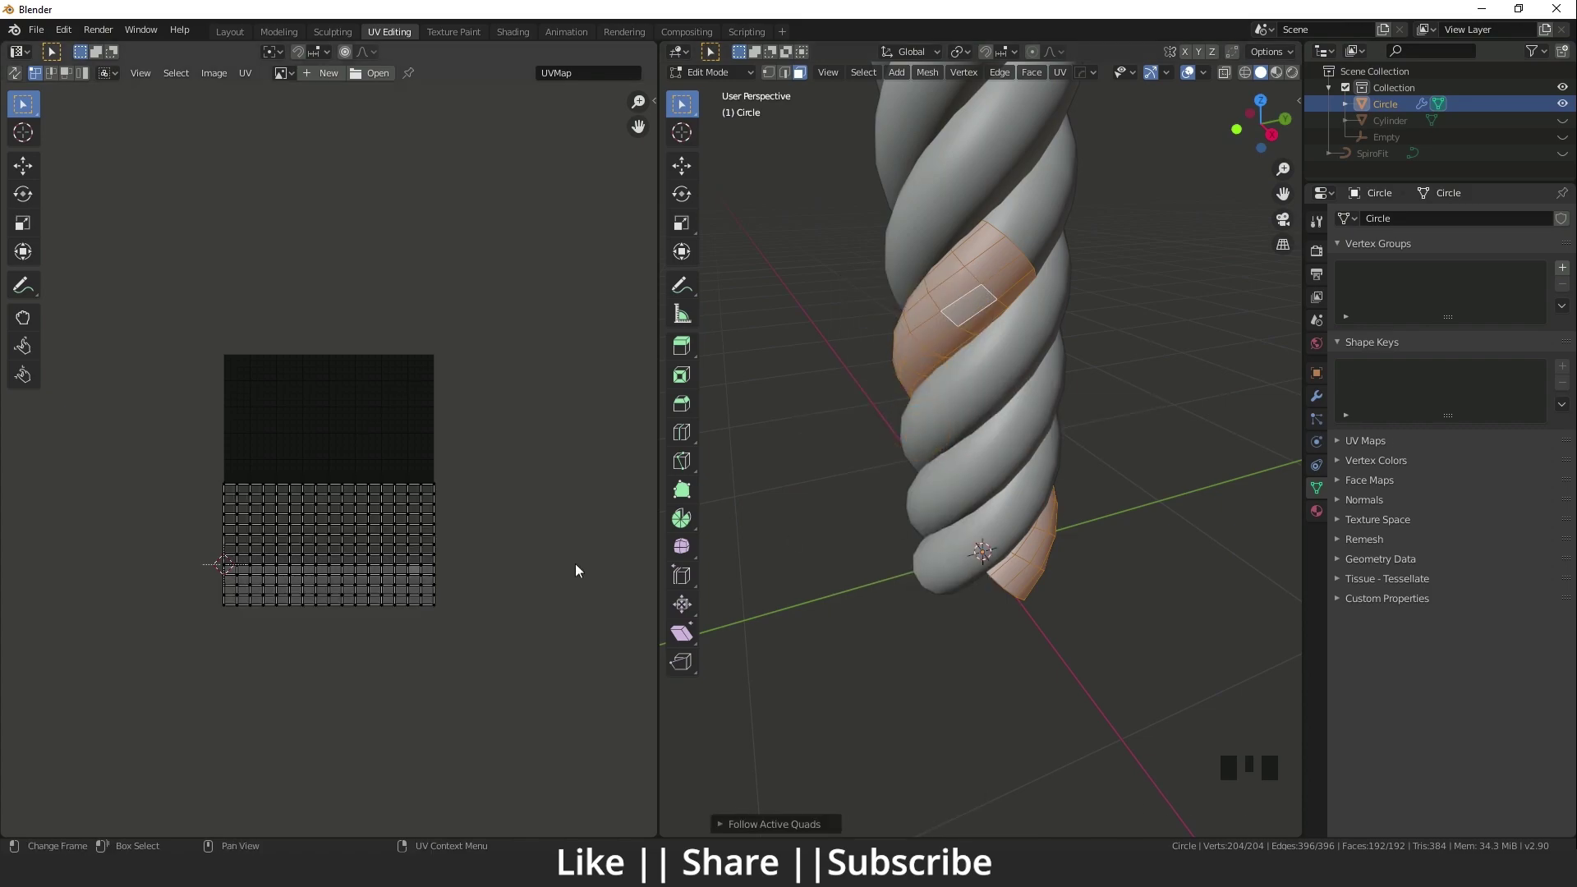
# Select the whole rope UV island and move it upward toward the middle of UV space.
pyautogui.press('a')
pyautogui.press('w')
pyautogui.moveTo(20, 170); pyautogui.dragTo(361, 493)
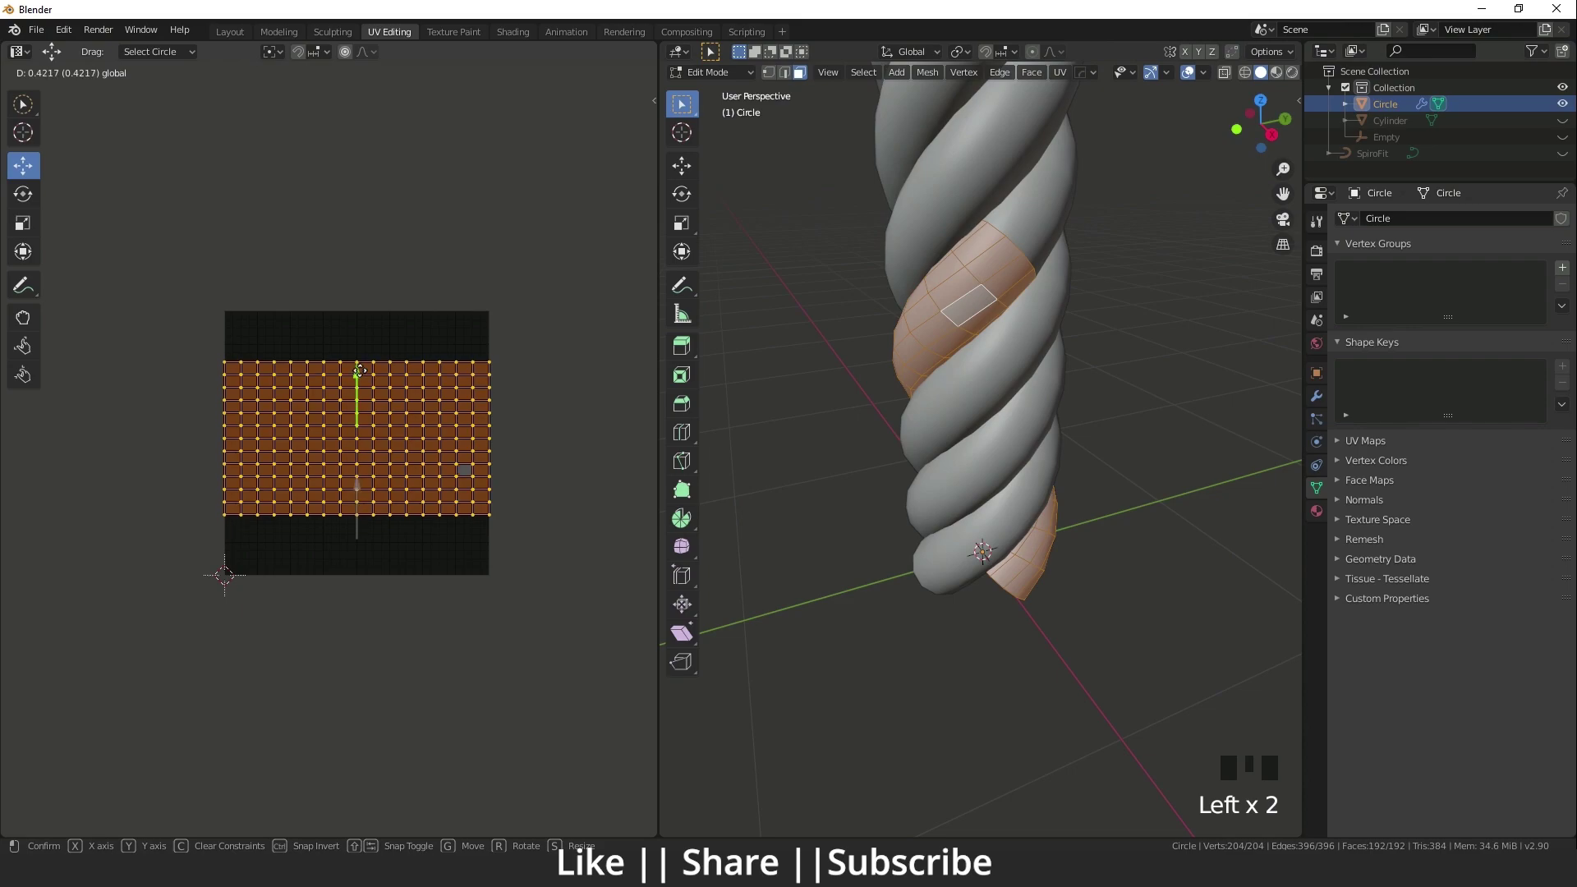
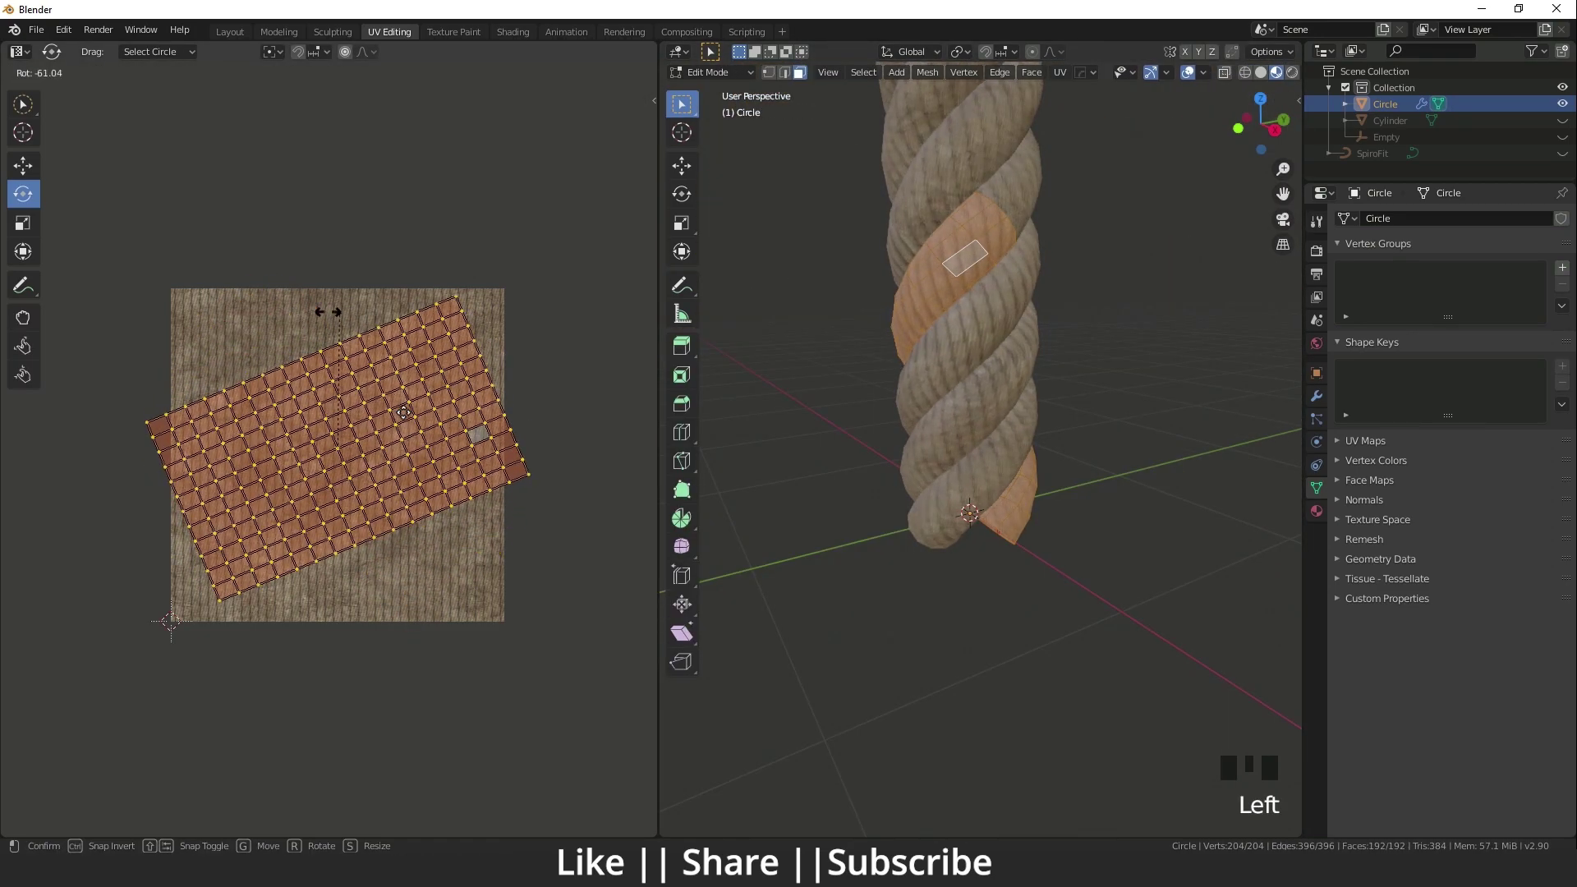
# Confirm the UV rotation across the texture and return to the Layout workspace.
pyautogui.press('Tab')
pyautogui.scroll(-3)
pyautogui.moveTo(976, 607); pyautogui.dragTo(881, 549)
pyautogui.scroll(3)
pyautogui.scroll(-3)
pyautogui.middleClick(925, 577)
pyautogui.scroll(-3)
pyautogui.moveTo(991, 550); pyautogui.dragTo(973, 487)
pyautogui.scroll(3)
pyautogui.moveTo(1038, 367); pyautogui.dragTo(993, 557)
pyautogui.scroll(-3)
pyautogui.moveTo(978, 559); pyautogui.dragTo(908, 515)
pyautogui.scroll(3)
pyautogui.scroll(-3)
pyautogui.moveTo(925, 517); pyautogui.dragTo(234, 42)
pyautogui.click(234, 42)
# Open the Particle Properties panel for the textured rope.
pyautogui.scroll(-3)
pyautogui.moveTo(708, 545); pyautogui.dragTo(1268, 79)
pyautogui.click(1268, 80)
pyautogui.middleClick(912, 420)
pyautogui.scroll(3)
pyautogui.moveTo(715, 451); pyautogui.dragTo(890, 380)
pyautogui.scroll(-3)
pyautogui.middleClick(777, 450)
pyautogui.scroll(3)
pyautogui.moveTo(755, 506); pyautogui.dragTo(791, 524)
pyautogui.scroll(-3)
pyautogui.moveTo(769, 540); pyautogui.dragTo(659, 507)
# Orbit and zoom around the textured rope coil to inspect it along the trail.
pyautogui.scroll(-3)
pyautogui.moveTo(895, 467); pyautogui.dragTo(808, 513)
pyautogui.scroll(3)
pyautogui.moveTo(799, 510); pyautogui.dragTo(750, 489)
pyautogui.scroll(-3)
pyautogui.moveTo(677, 538); pyautogui.dragTo(555, 523)
pyautogui.scroll(3)
pyautogui.middleClick(558, 532)
pyautogui.scroll(-3)
pyautogui.moveTo(592, 580); pyautogui.dragTo(709, 513)
pyautogui.scroll(-3)
pyautogui.moveTo(798, 514); pyautogui.dragTo(523, 387)
pyautogui.scroll(3)
pyautogui.middleClick(653, 413)
pyautogui.scroll(-3)
pyautogui.middleClick(455, 418)
pyautogui.scroll(-3)
pyautogui.middleClick(594, 337)
pyautogui.scroll(3)
pyautogui.scroll(-3)
# Select the rope and add a new particle system to it with the + button.
pyautogui.moveTo(838, 450); pyautogui.dragTo(859, 438)
pyautogui.click(858, 438)
pyautogui.scroll(3)
pyautogui.moveTo(827, 444); pyautogui.dragTo(1570, 334)
pyautogui.click(1570, 335)
pyautogui.scroll(-3)
pyautogui.middleClick(783, 427)
pyautogui.scroll(3)
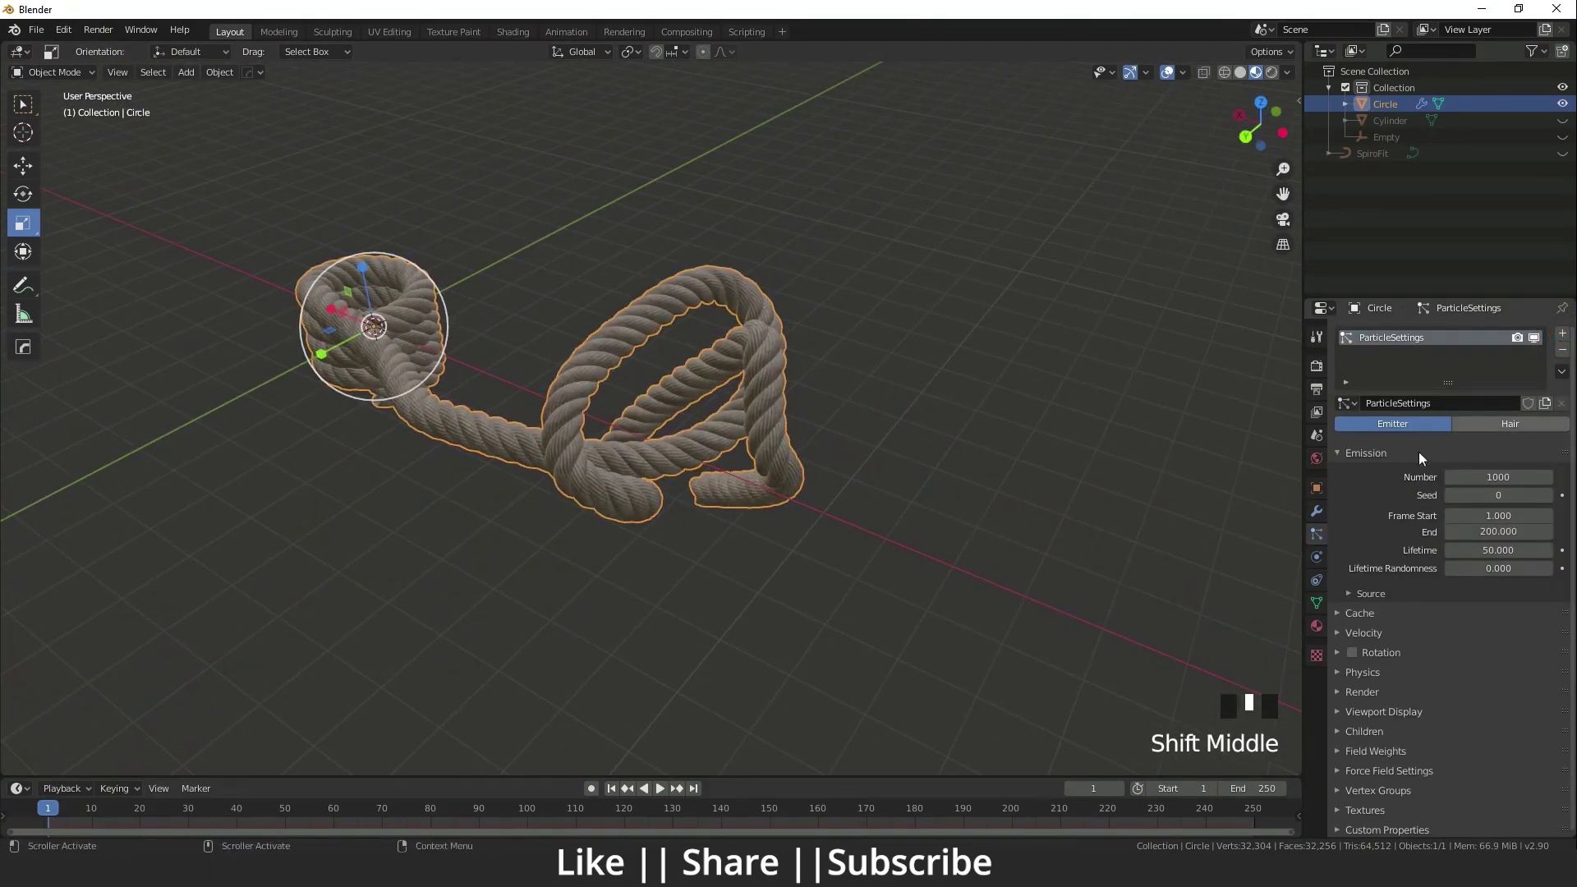